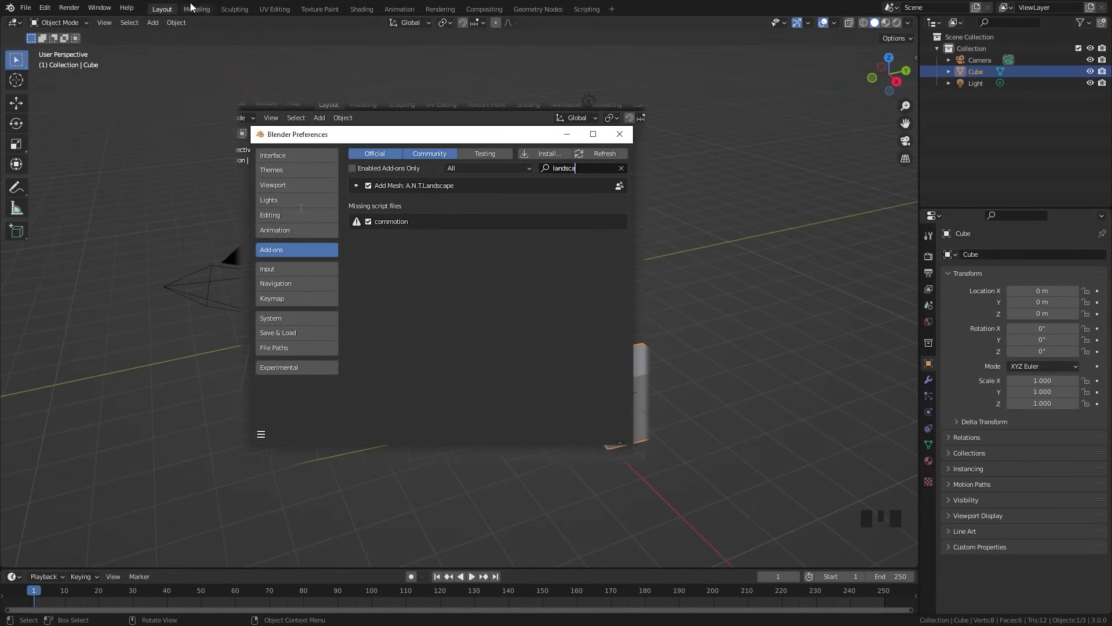
Delete the default cube and add an A.N.T. Landscape terrain mesh.
{"action": "key", "text": "x"}
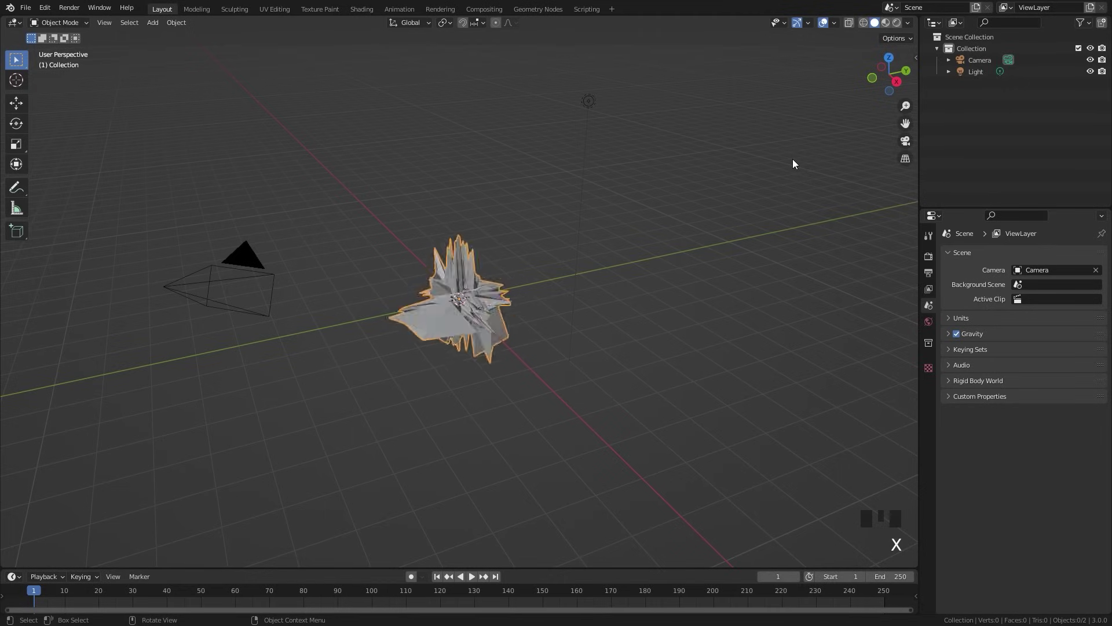
{"action": "key", "text": "shift+a"}
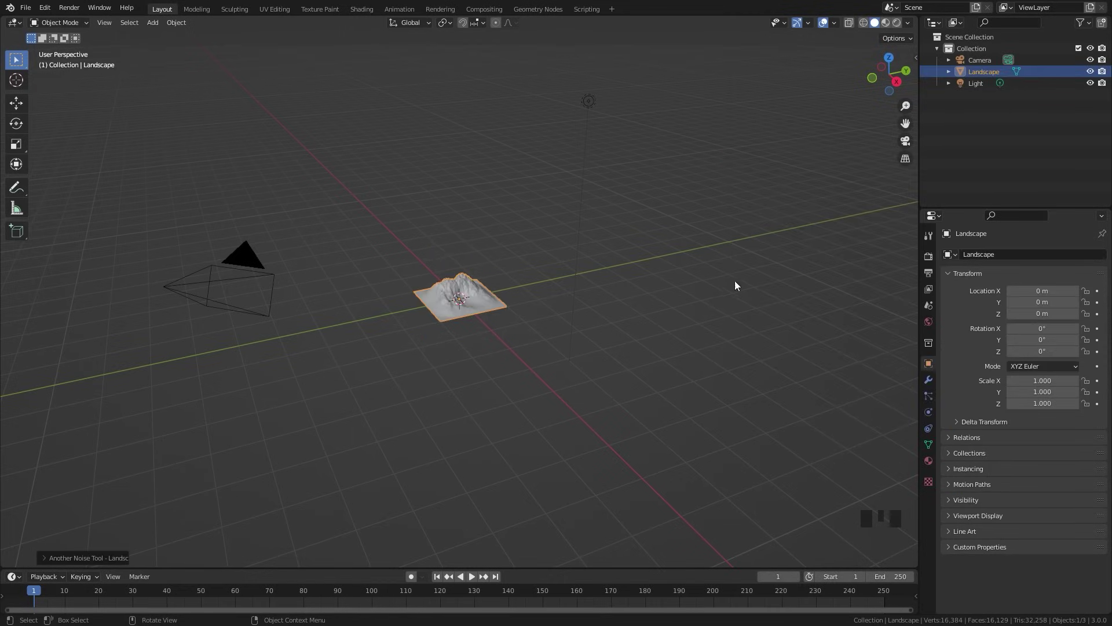
Set the Landscape mesh size to 5.00 by 5.00 and switch off its Water Plane.
{"action": "left_click_drag", "start_coordinate": [46, 563], "coordinate": [406, 316]}
{"action": "scroll", "scroll_direction": "up", "scroll_amount": 3}
{"action": "left_click_drag", "start_coordinate": [409, 316], "coordinate": [496, 304]}
{"action": "scroll", "scroll_direction": "up", "scroll_amount": 3}
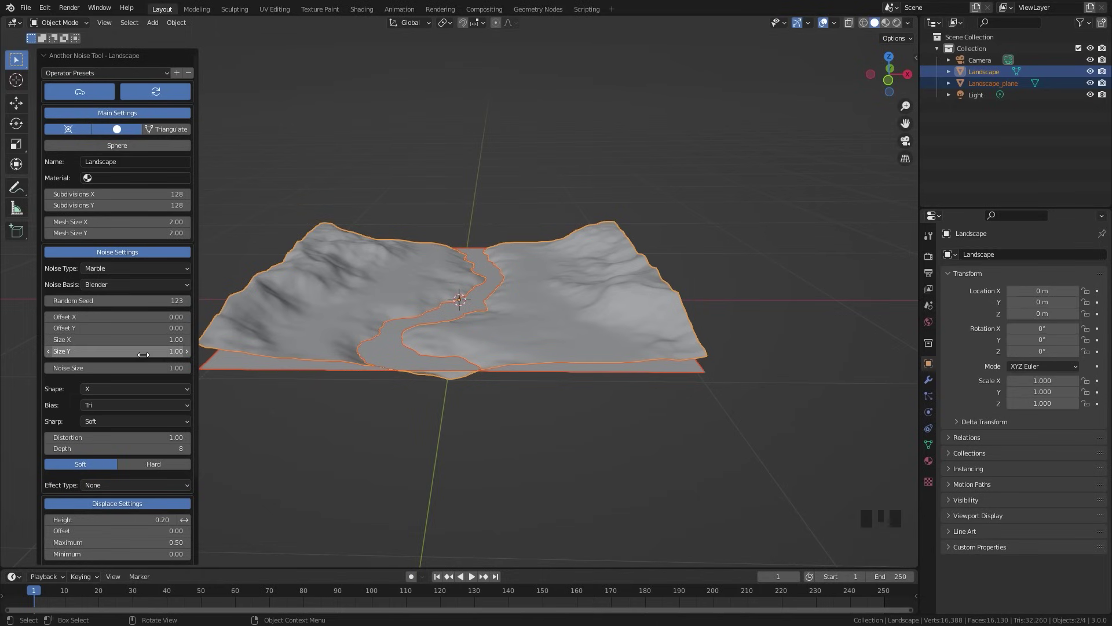
{"action": "scroll", "scroll_direction": "down", "scroll_amount": 3}
{"action": "left_click", "coordinate": [120, 523]}
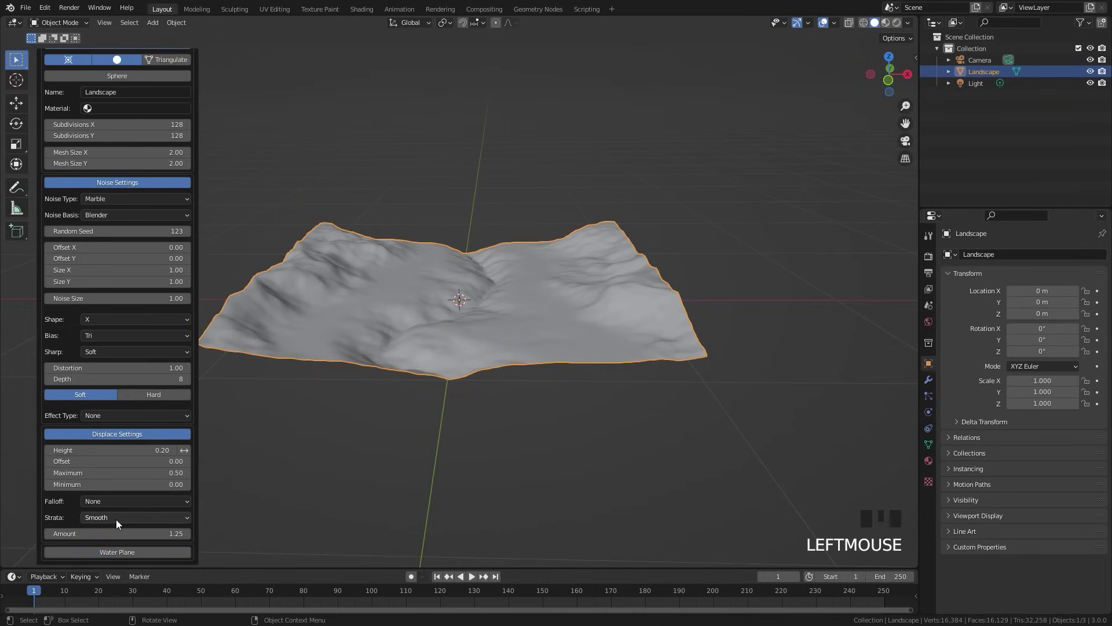
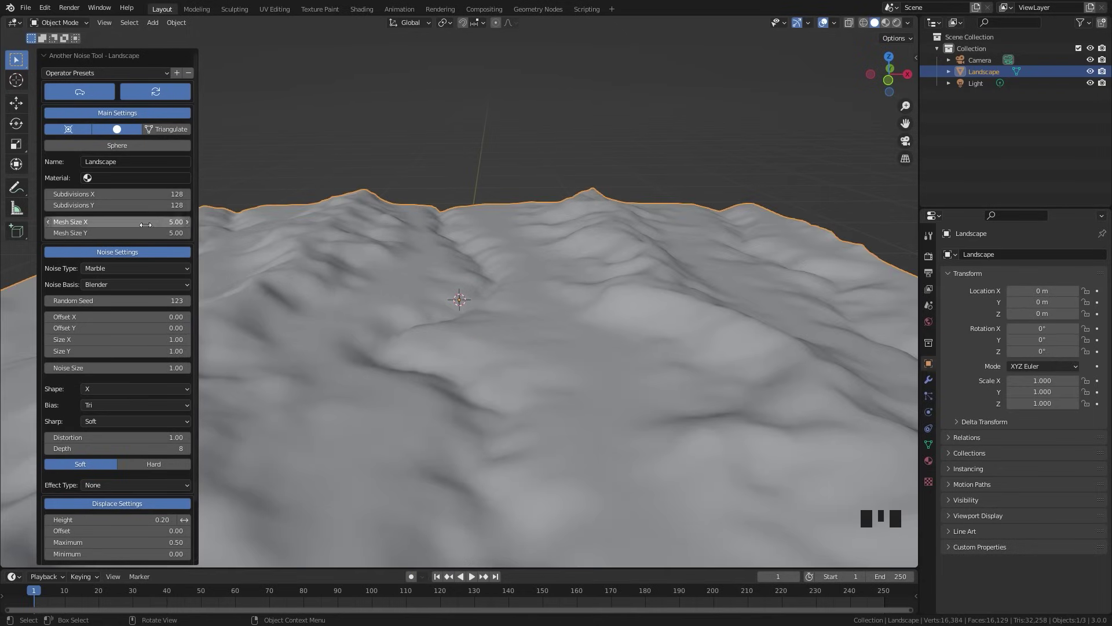
Regenerate the terrain as a valley with Distortion 0.50, Height 1.00 and Offset -0.10.
{"action": "scroll", "scroll_direction": "down", "scroll_amount": 3}
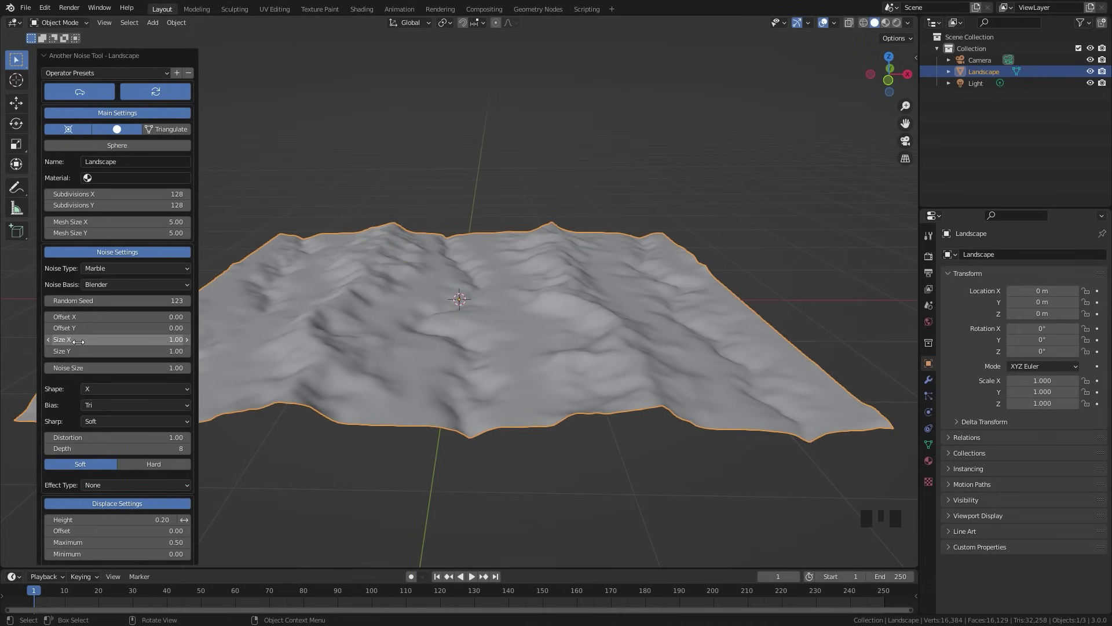
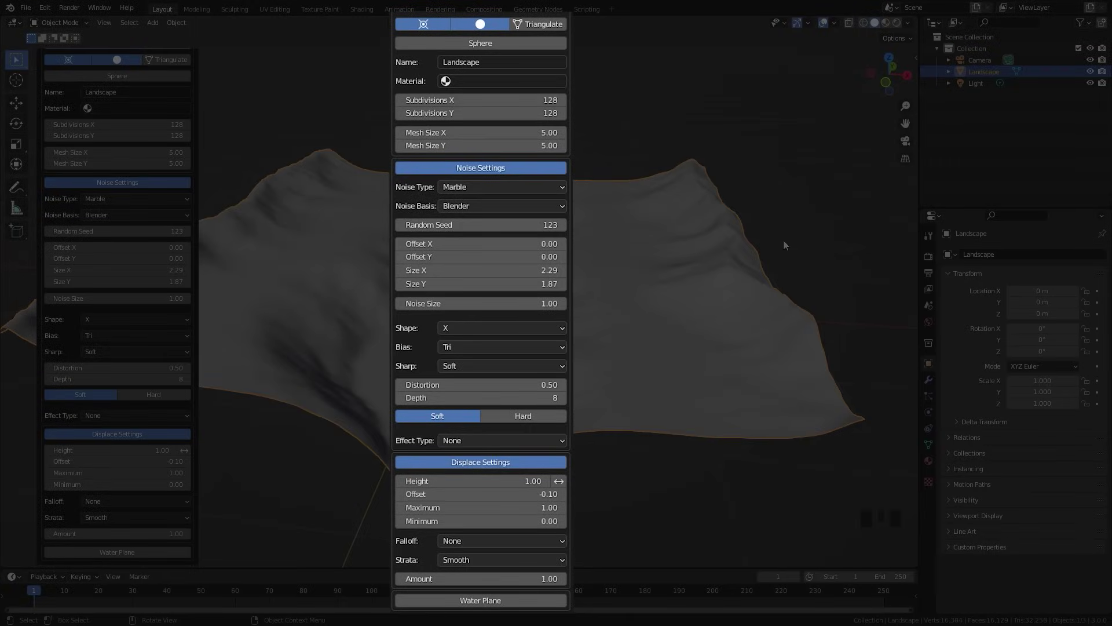
{"action": "middle_click", "coordinate": [620, 299]}
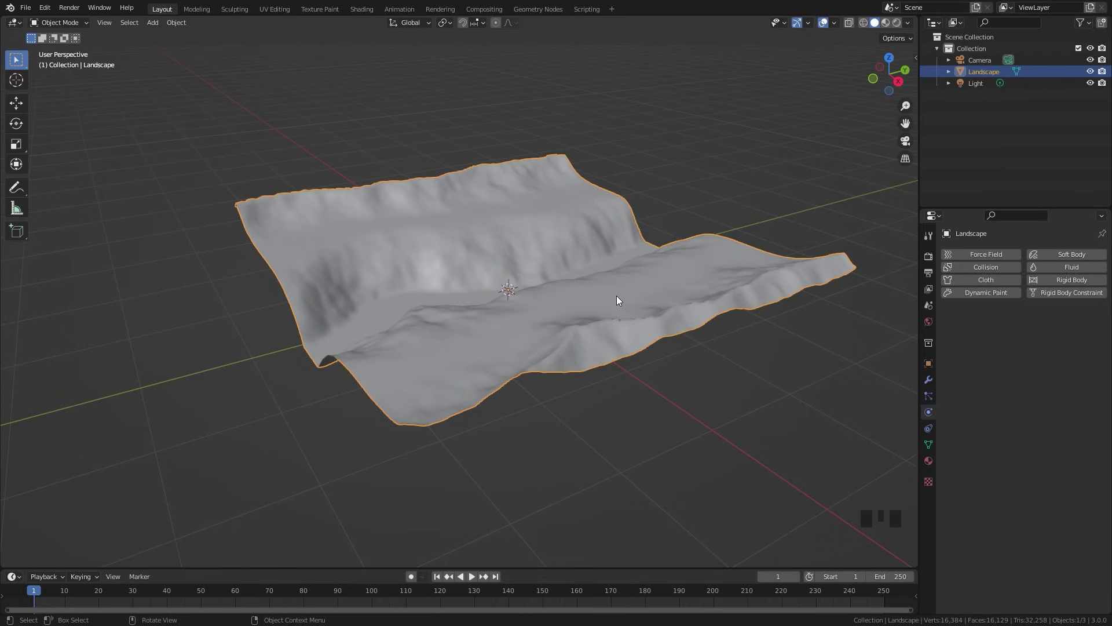
Add a cube and scale it in side view to enclose the whole landscape.
{"action": "key", "text": "shift+a"}
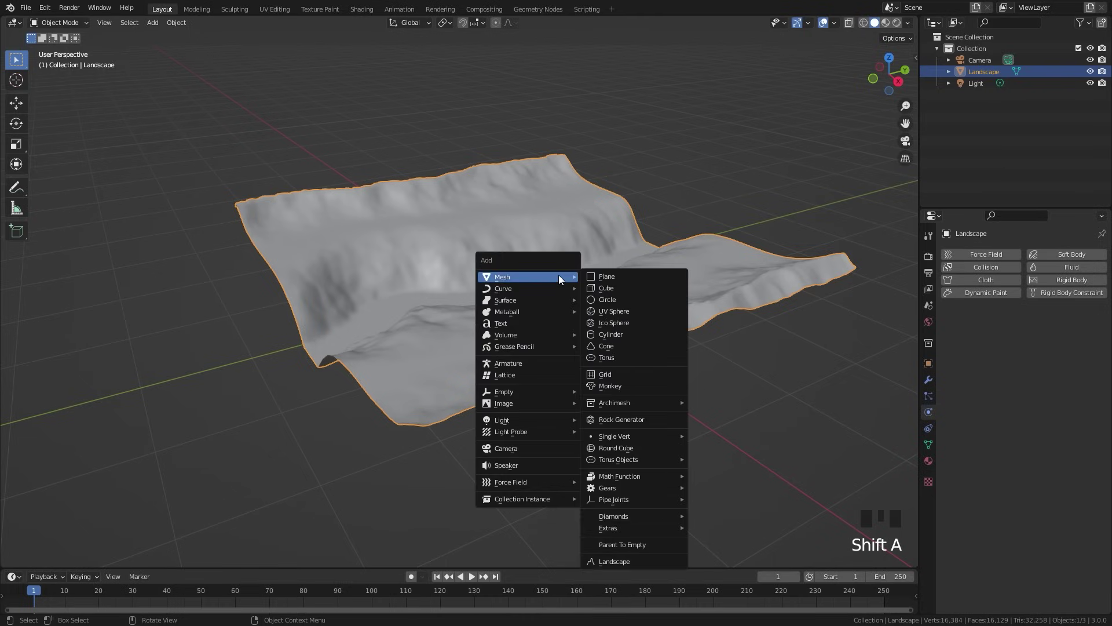
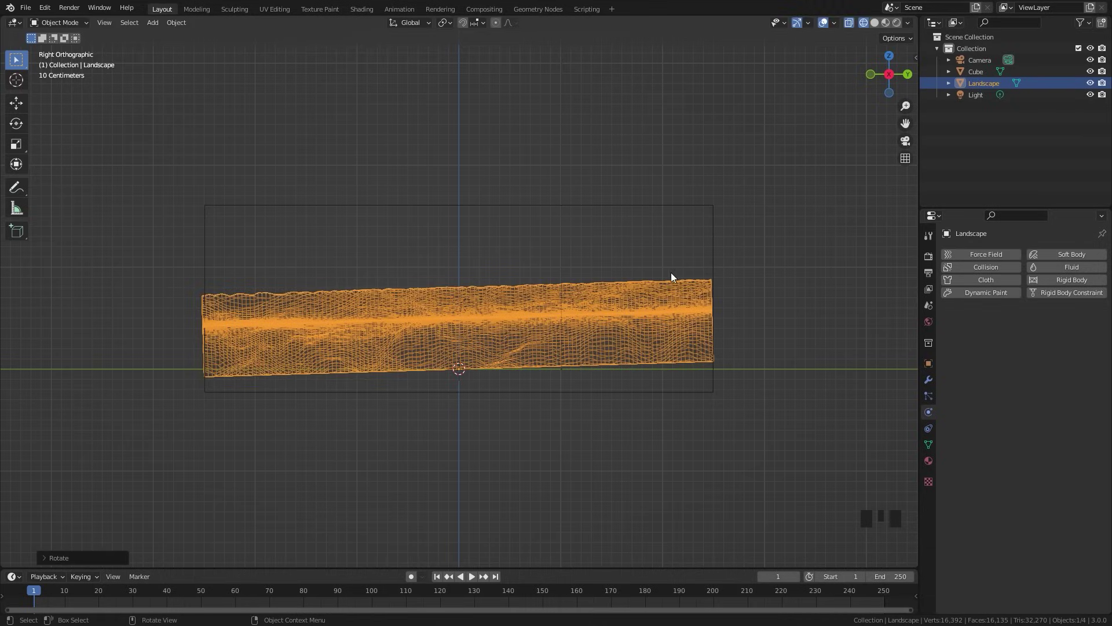
{"action": "left_click", "coordinate": [716, 232]}
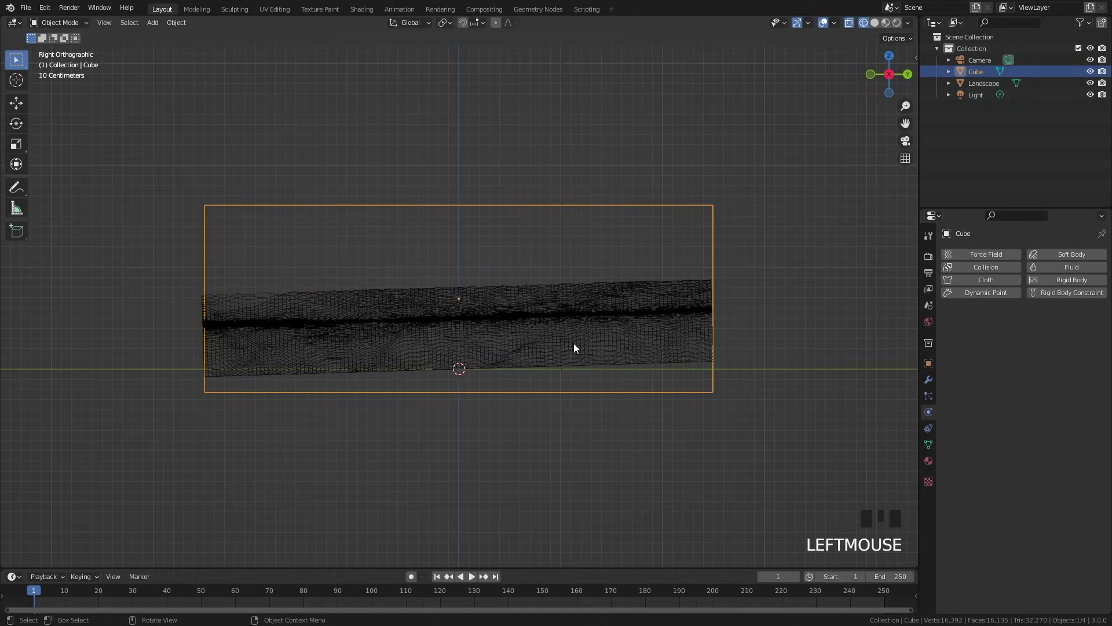
{"action": "scroll", "scroll_direction": "down", "scroll_amount": 3}
{"action": "left_click_drag", "start_coordinate": [432, 351], "coordinate": [504, 341]}
Add a plane, shrink it and position it at the valley end in top view.
{"action": "key", "text": "shift+a"}
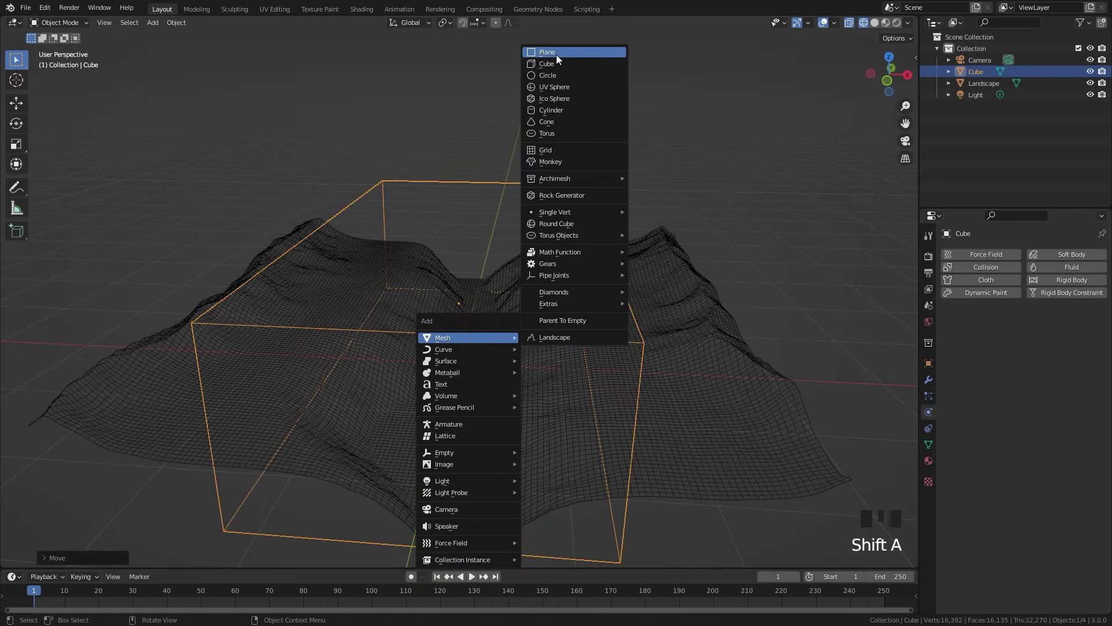
{"action": "key", "text": "r"}
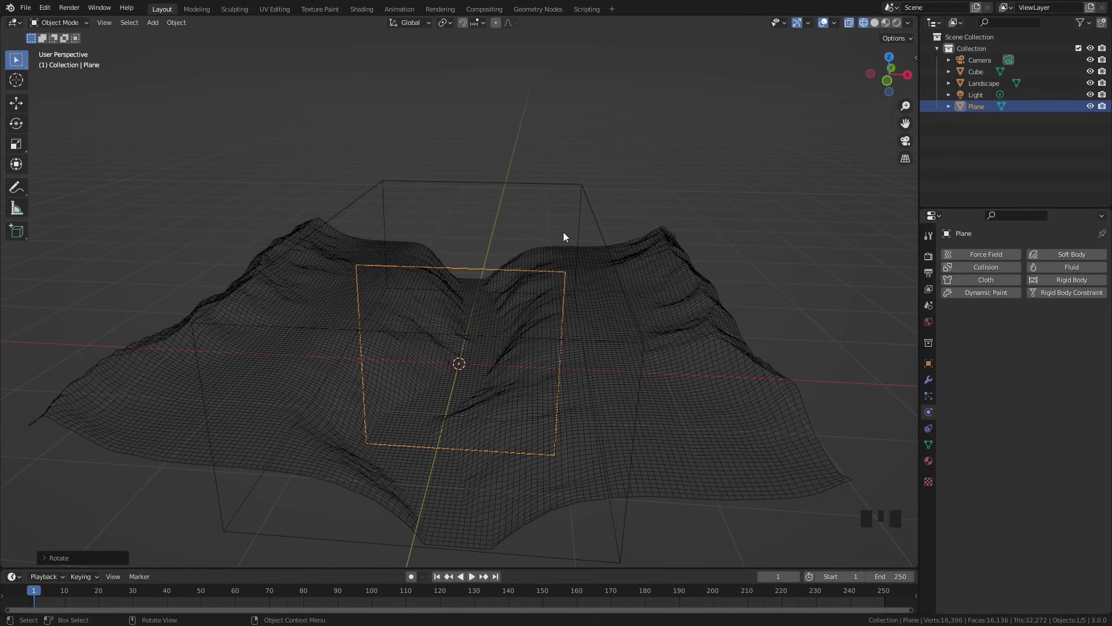
{"action": "key", "text": "s"}
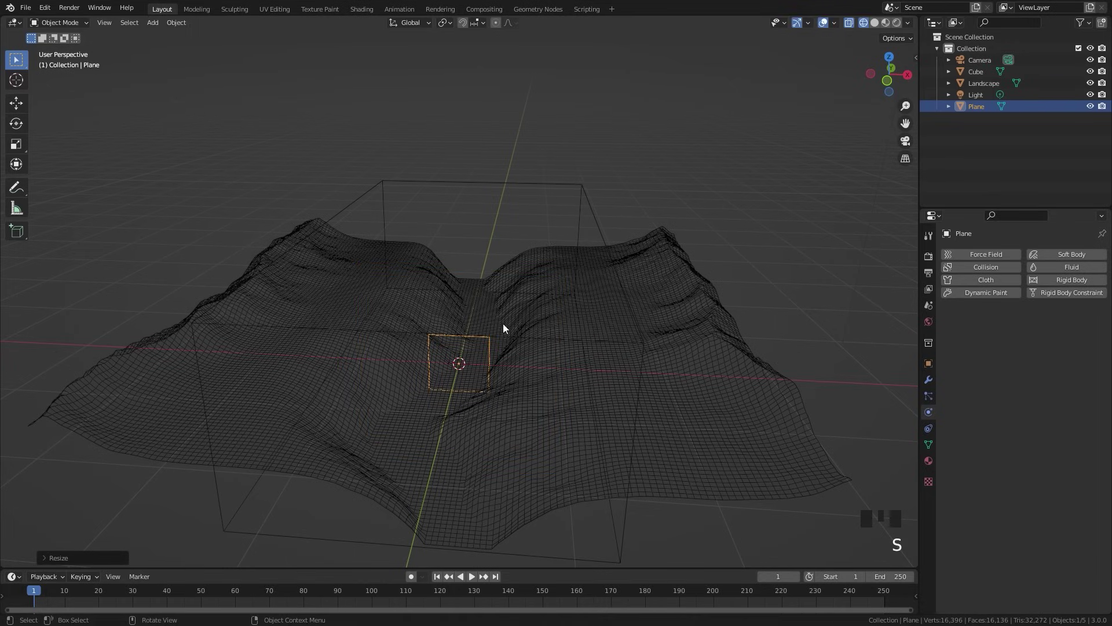
{"action": "key", "text": "KP_7"}
{"action": "key", "text": "g"}
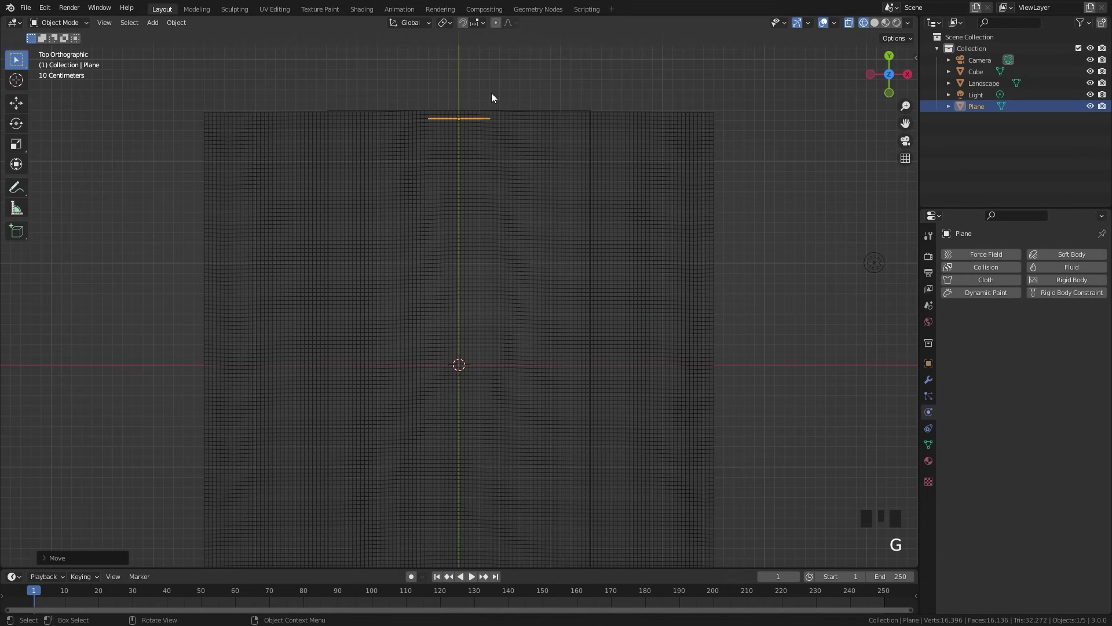
{"action": "key", "text": "s"}
{"action": "key", "text": "s"}
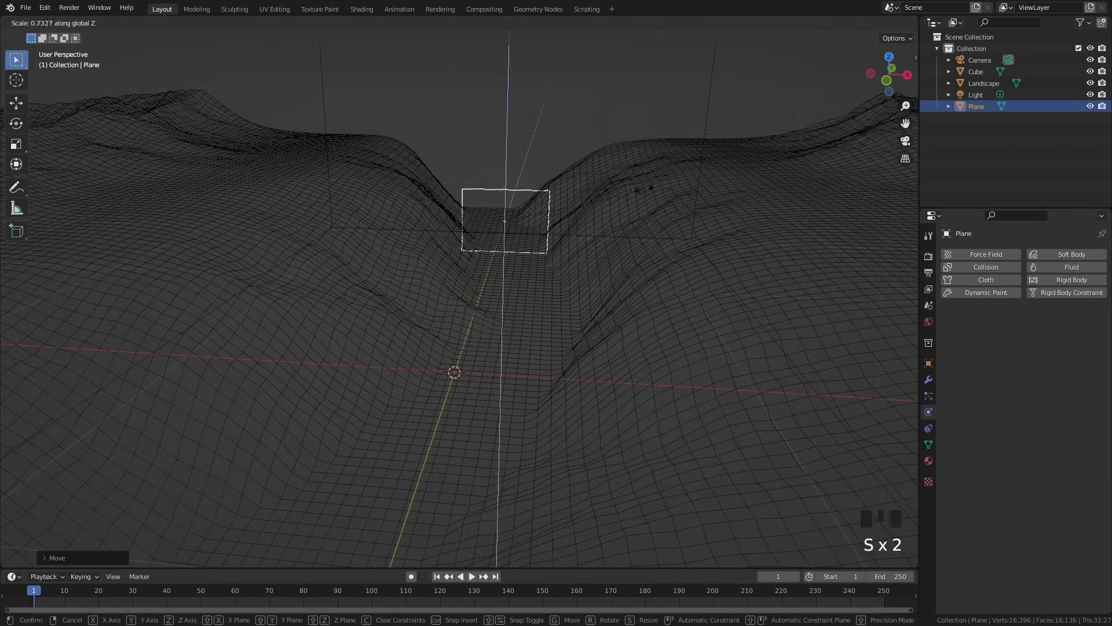
{"action": "left_click_drag", "start_coordinate": [528, 205], "coordinate": [549, 342]}
Rotate the plane upright inside the cube and make the cube a liquid fluid domain.
{"action": "key", "text": "g"}
{"action": "key", "text": "s"}
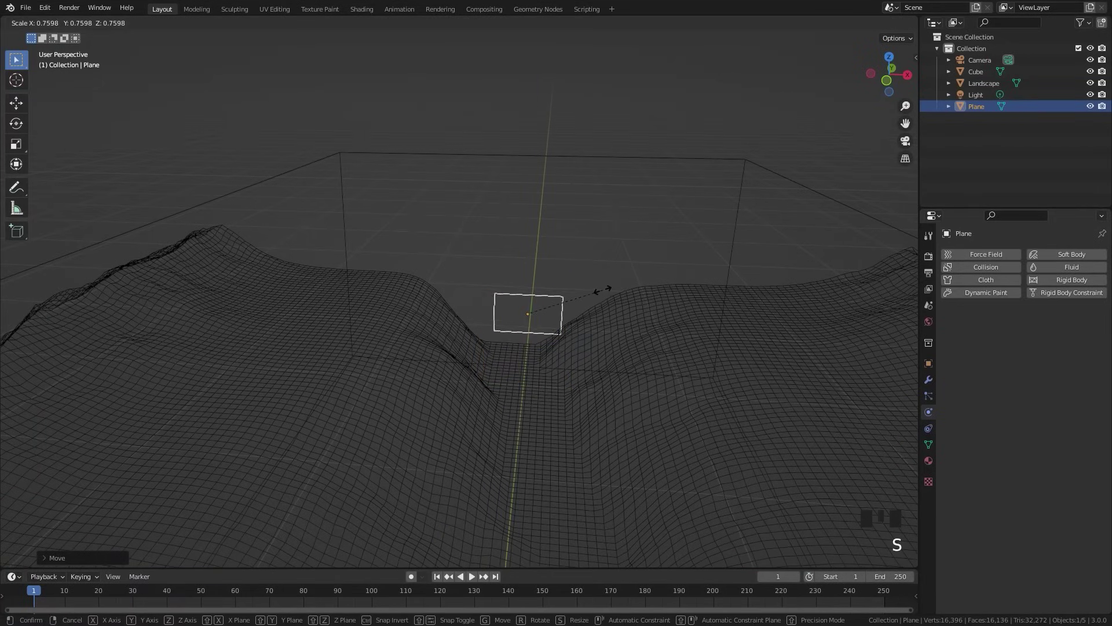
{"action": "key", "text": "g"}
{"action": "left_click_drag", "start_coordinate": [573, 357], "coordinate": [444, 351]}
{"action": "scroll", "scroll_direction": "up", "scroll_amount": 3}
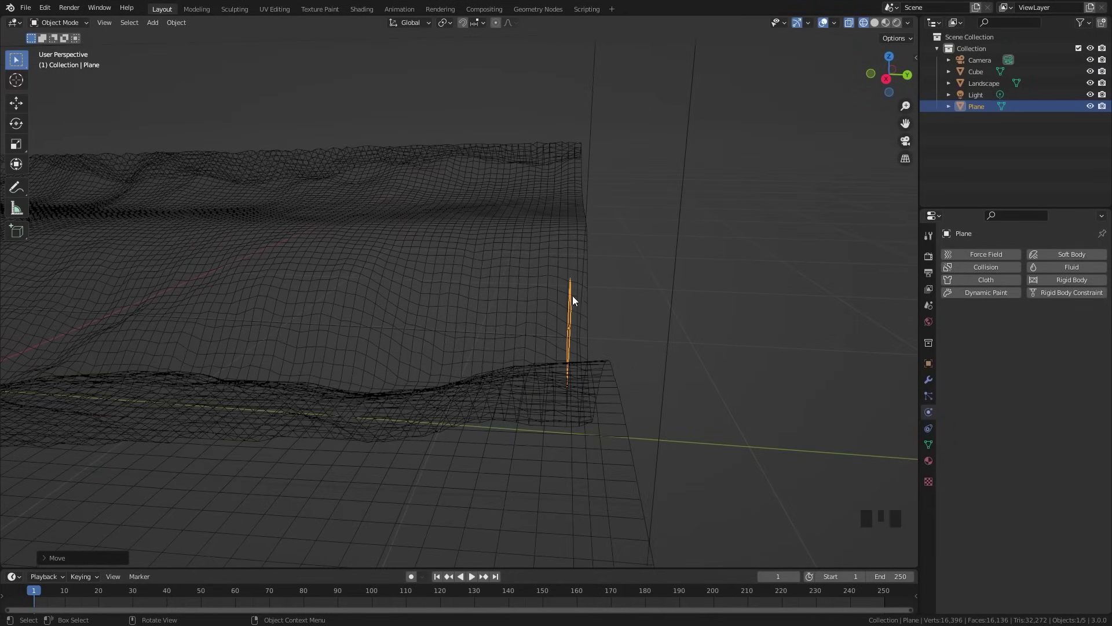
{"action": "scroll", "scroll_direction": "down", "scroll_amount": 3}
{"action": "left_click_drag", "start_coordinate": [572, 334], "coordinate": [575, 343]}
{"action": "scroll", "scroll_direction": "up", "scroll_amount": 3}
{"action": "key", "text": "g"}
{"action": "scroll", "scroll_direction": "down", "scroll_amount": 3}
Set the liquid domain's Narrow Band Width to 6 and enable Fractional Obstacles.
{"action": "left_click_drag", "start_coordinate": [550, 313], "coordinate": [661, 298]}
{"action": "key", "text": "g"}
{"action": "left_click_drag", "start_coordinate": [617, 303], "coordinate": [693, 201]}
{"action": "left_click", "coordinate": [692, 200]}
{"action": "left_click_drag", "start_coordinate": [1075, 269], "coordinate": [946, 360]}
{"action": "scroll", "scroll_direction": "down", "scroll_amount": 3}
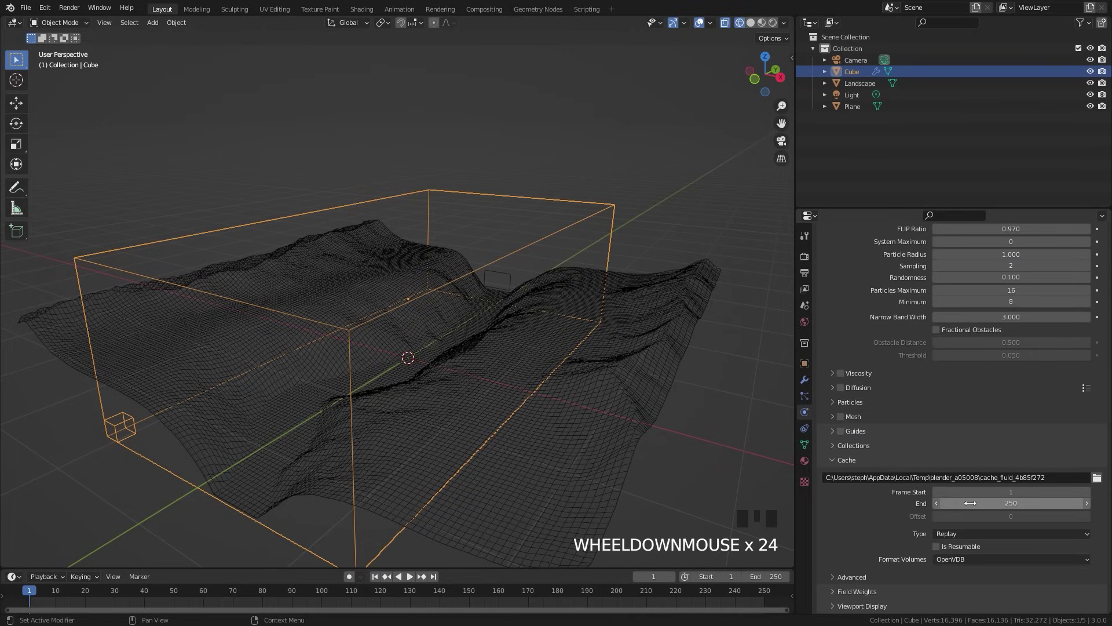
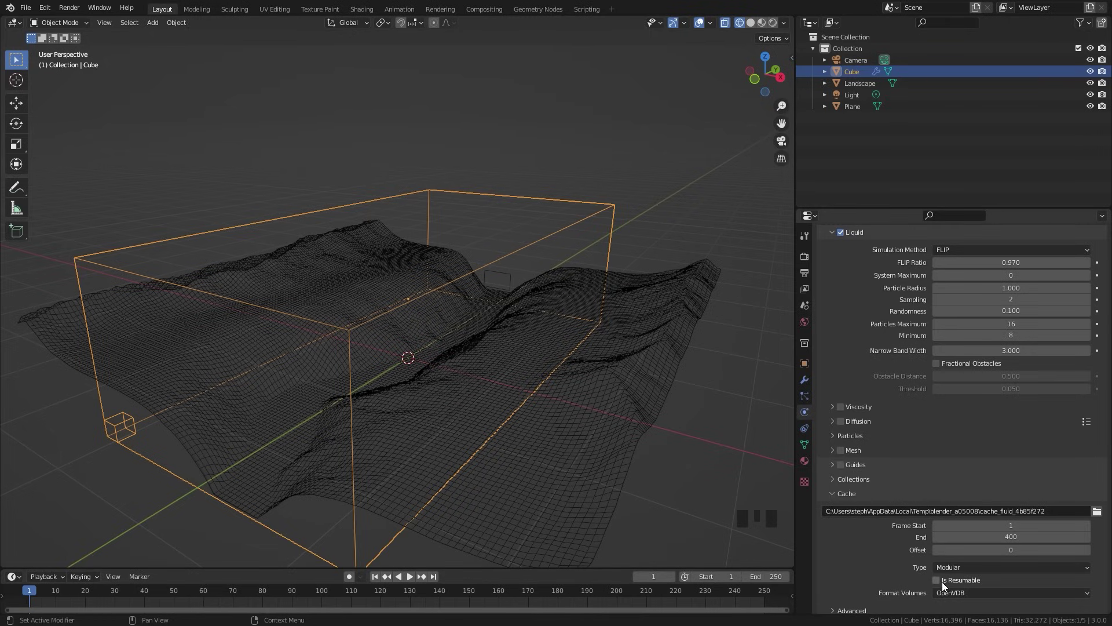
{"action": "left_click", "coordinate": [942, 583]}
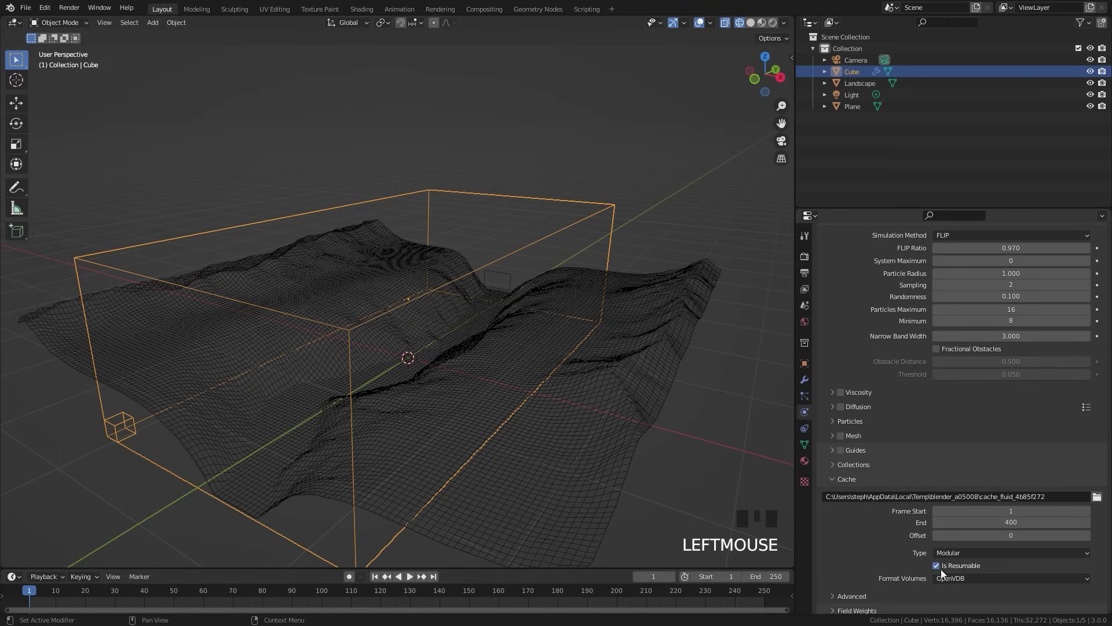
{"action": "left_click_drag", "start_coordinate": [968, 583], "coordinate": [960, 567]}
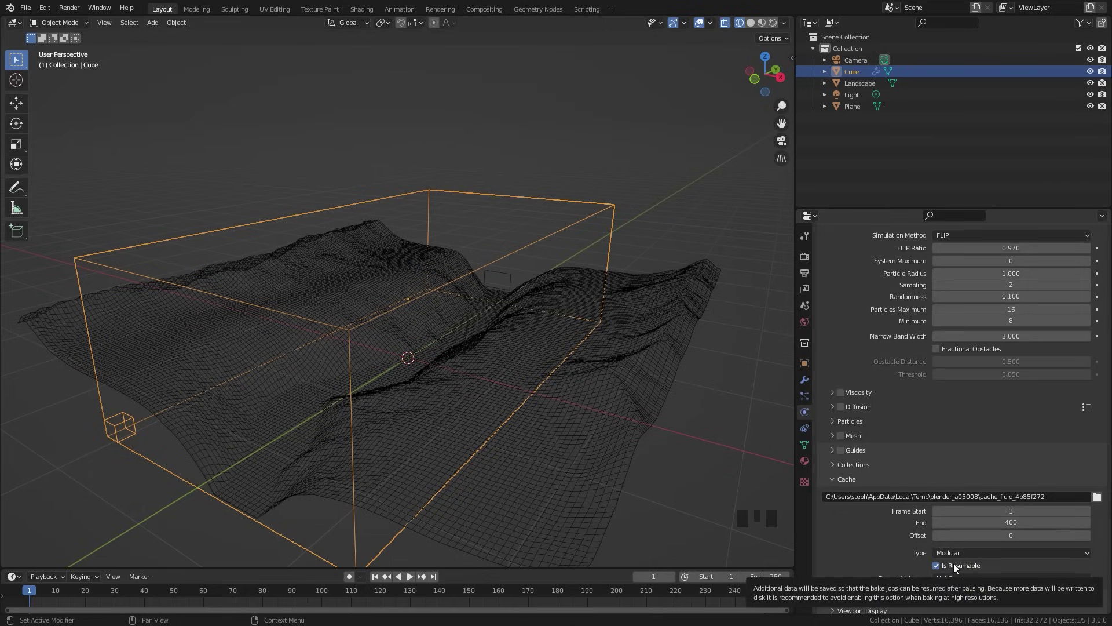
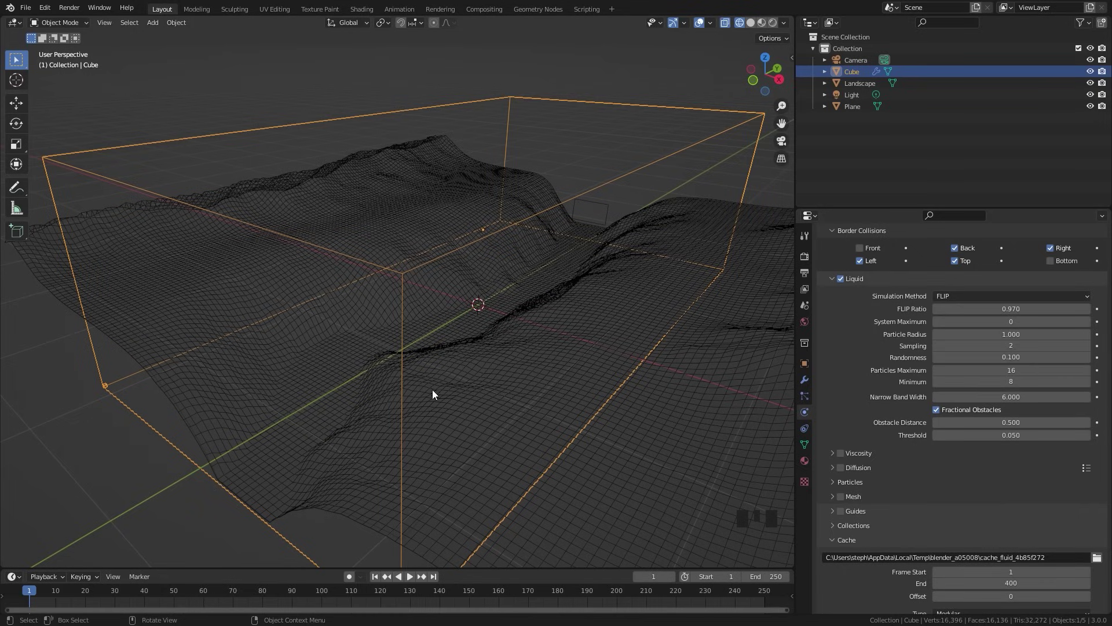
{"action": "left_click_drag", "start_coordinate": [862, 485], "coordinate": [914, 433]}
{"action": "scroll", "scroll_direction": "down", "scroll_amount": 3}
Enable Foam particles with potential and update radius 4 and Wave Crest Sampling 300.
{"action": "left_click", "coordinate": [990, 292]}
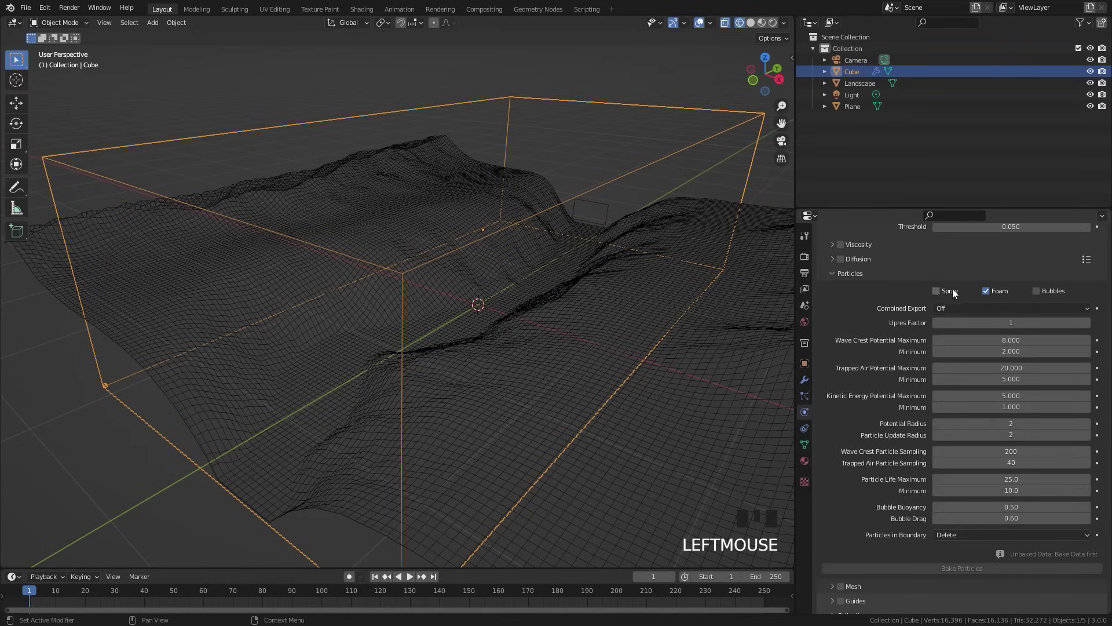
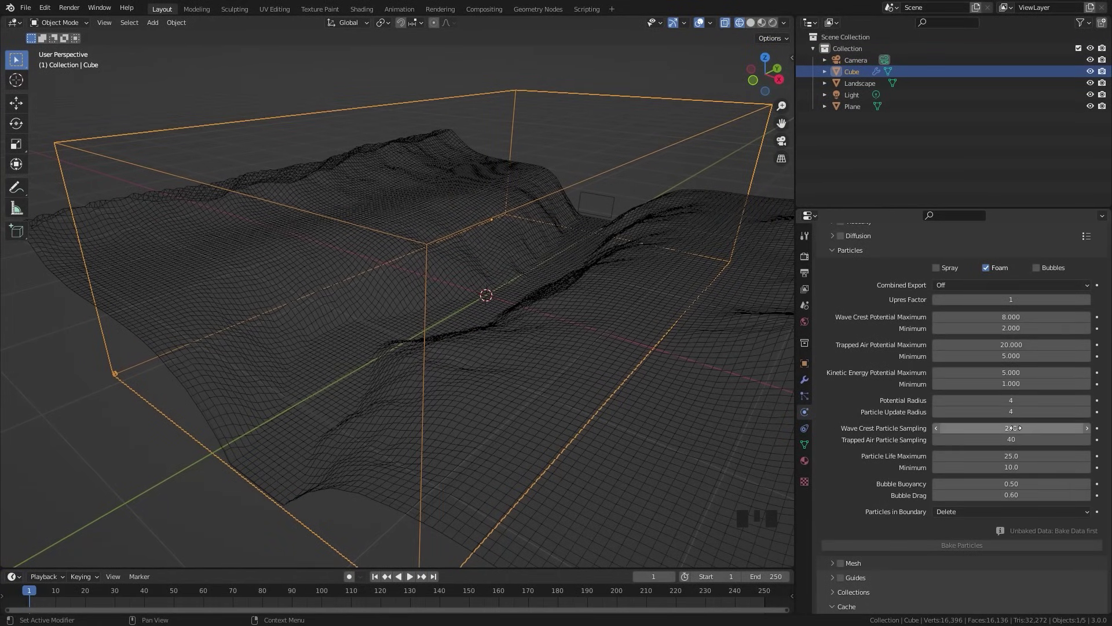
{"action": "scroll", "scroll_direction": "up", "scroll_amount": 3}
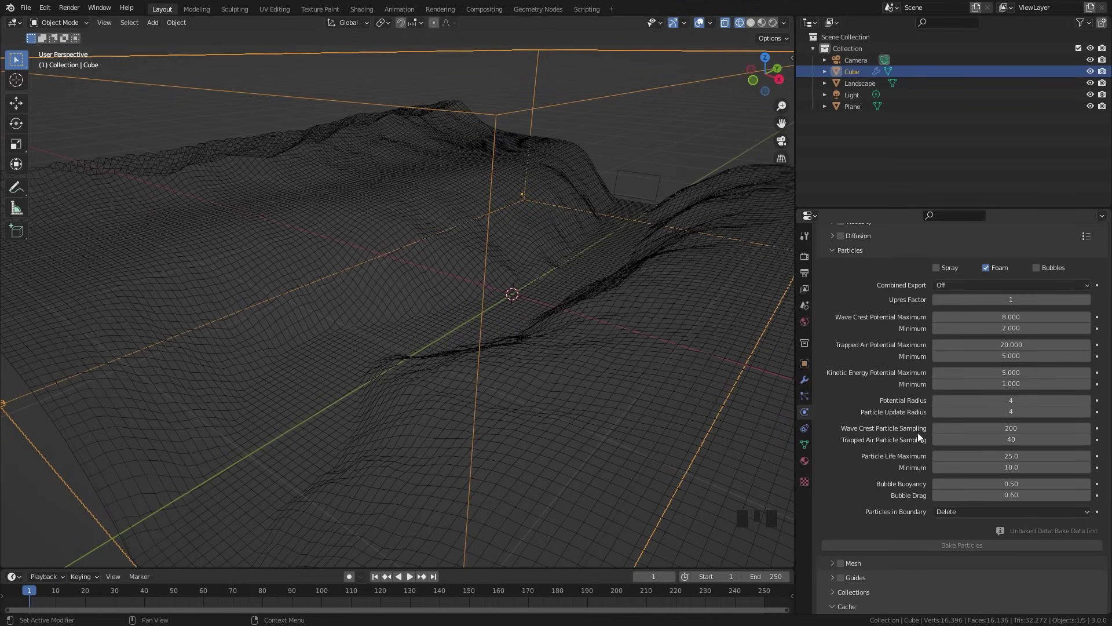
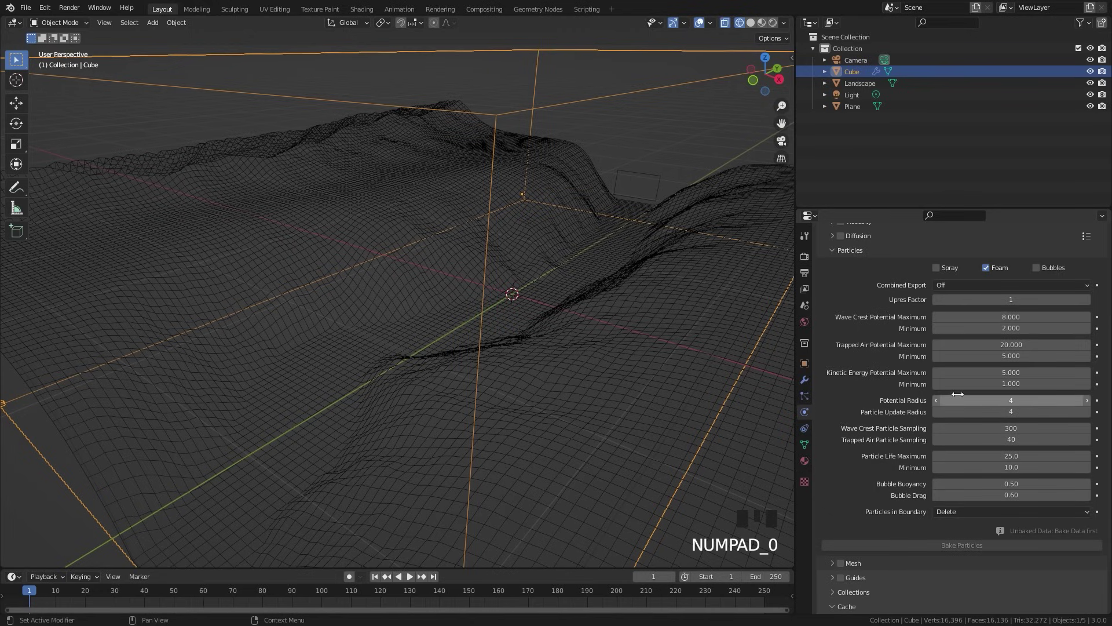
{"action": "scroll", "scroll_direction": "down", "scroll_amount": 3}
{"action": "left_click_drag", "start_coordinate": [860, 451], "coordinate": [929, 460]}
Set mesh Particle Radius 1.2 with Use Speed Vectors, then select the Plane inflow object.
{"action": "scroll", "scroll_direction": "down", "scroll_amount": 3}
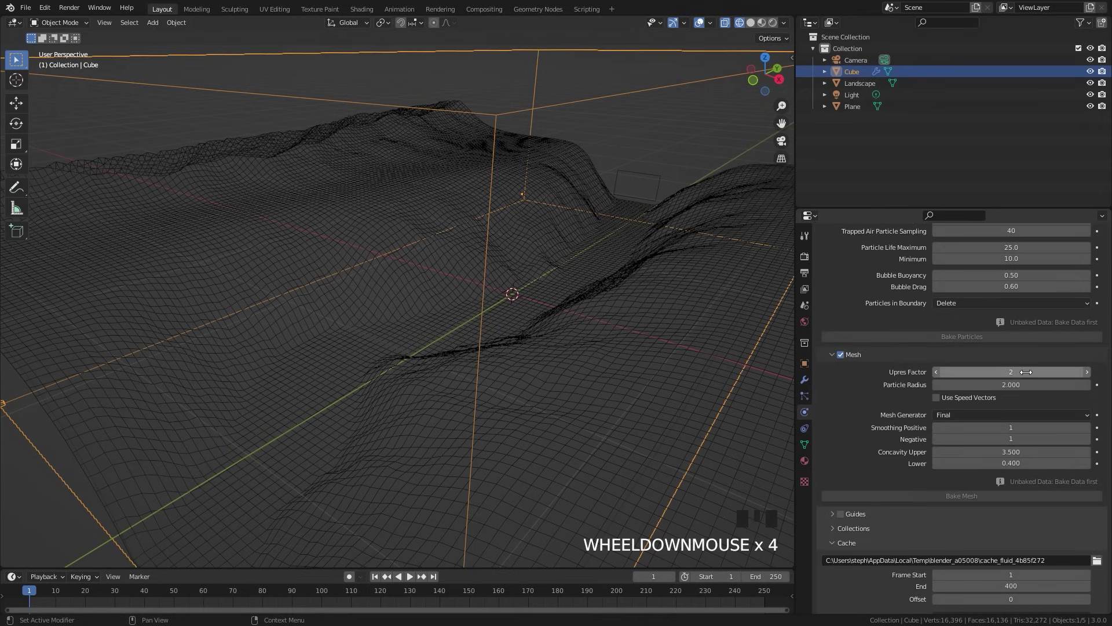
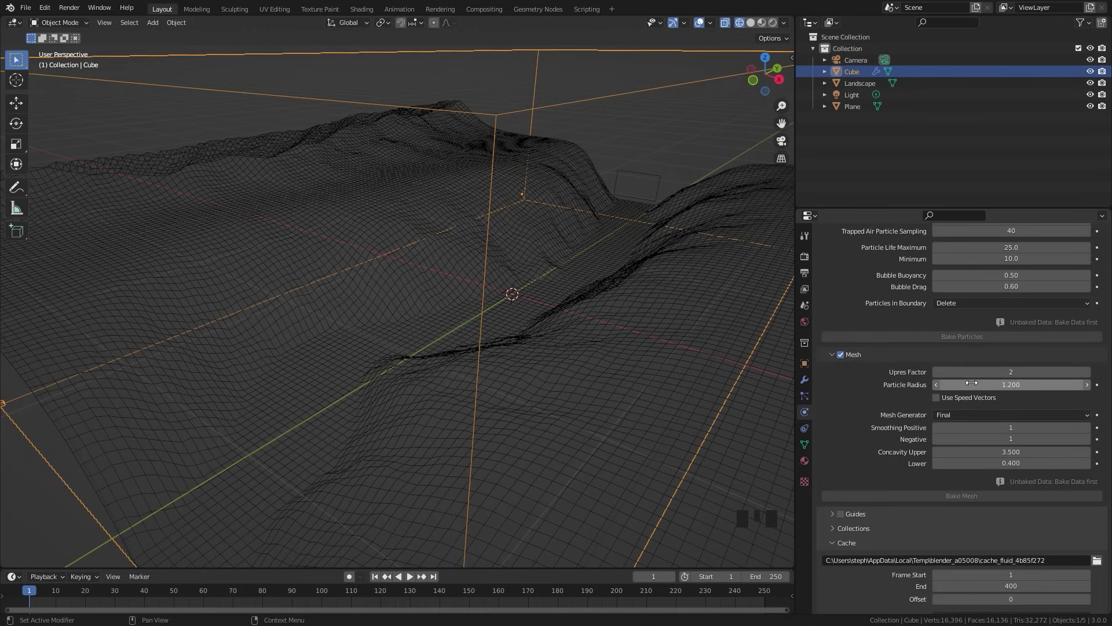
{"action": "left_click_drag", "start_coordinate": [939, 399], "coordinate": [927, 407]}
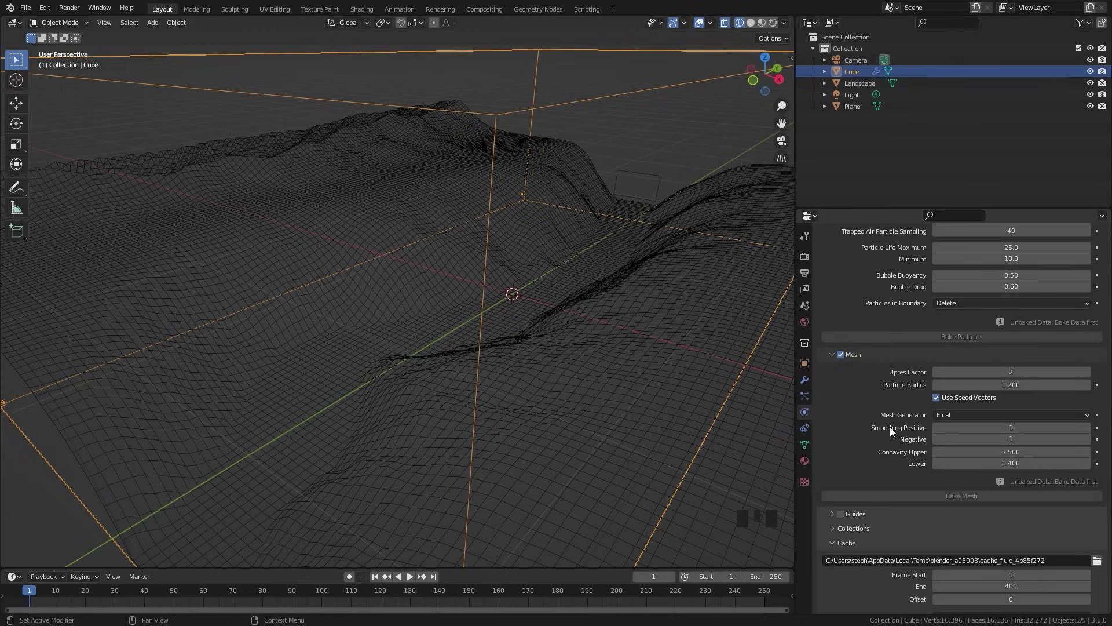
{"action": "left_click", "coordinate": [642, 179]}
{"action": "left_click_drag", "start_coordinate": [1008, 272], "coordinate": [938, 459]}
{"action": "left_click", "coordinate": [939, 458]}
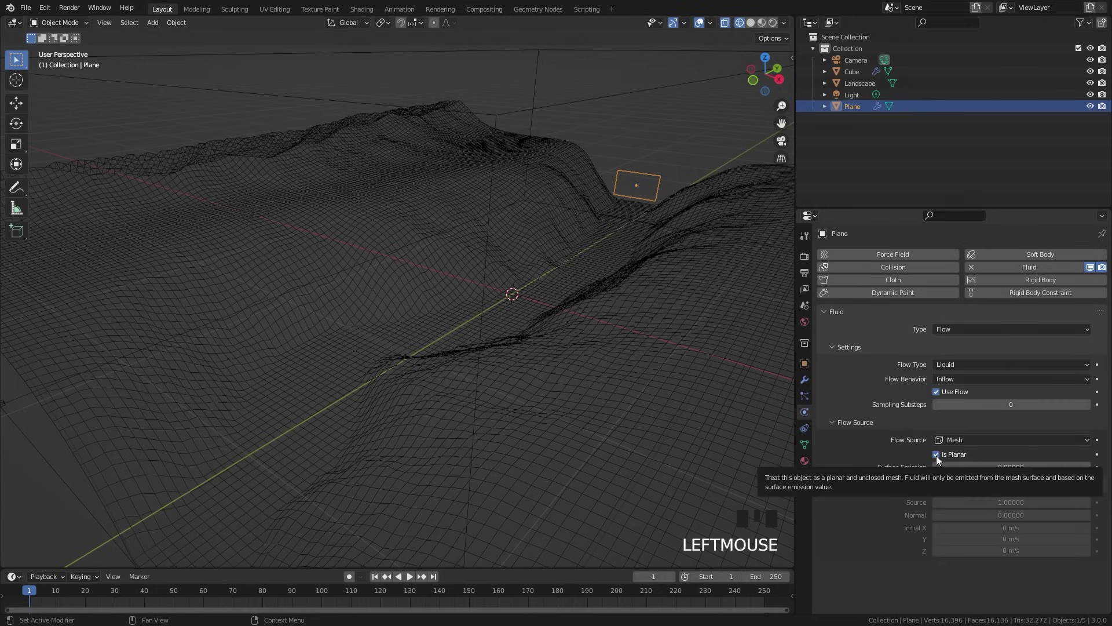
Mark the Plane's inflow source Is Planar and apply its object transform with Ctrl+A.
{"action": "left_click", "coordinate": [846, 489]}
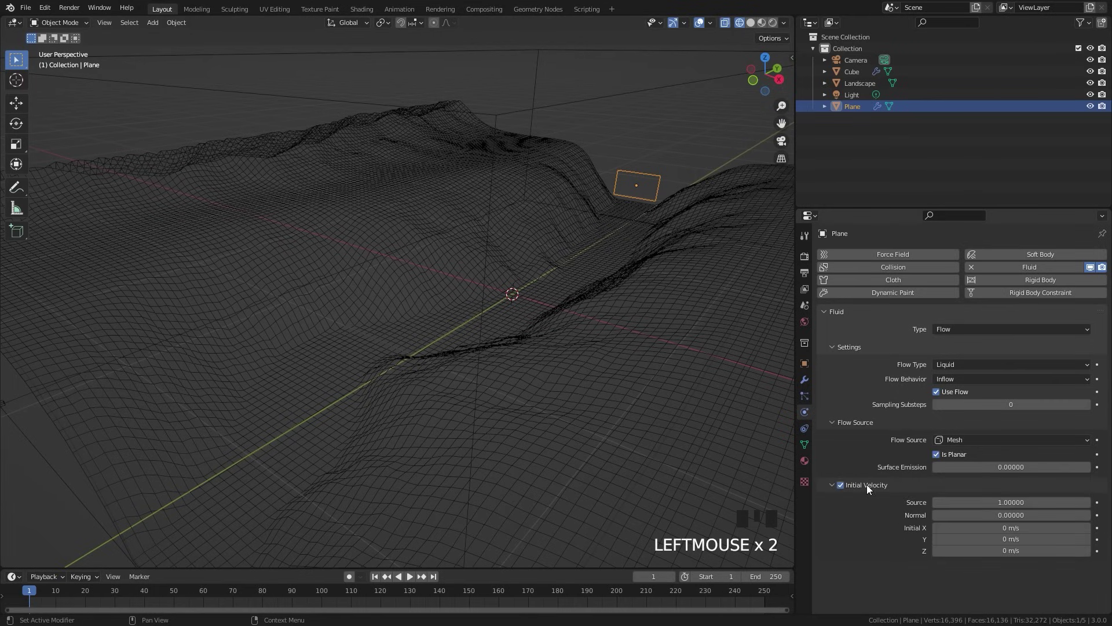
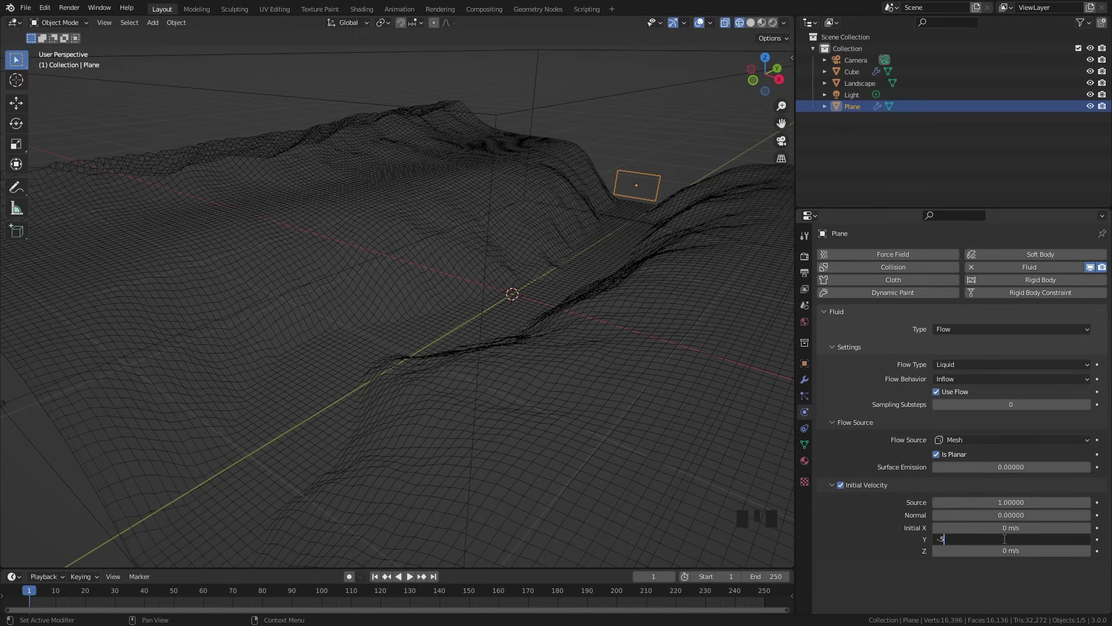
{"action": "left_click_drag", "start_coordinate": [588, 234], "coordinate": [452, 205]}
{"action": "key", "text": "ctrl+a"}
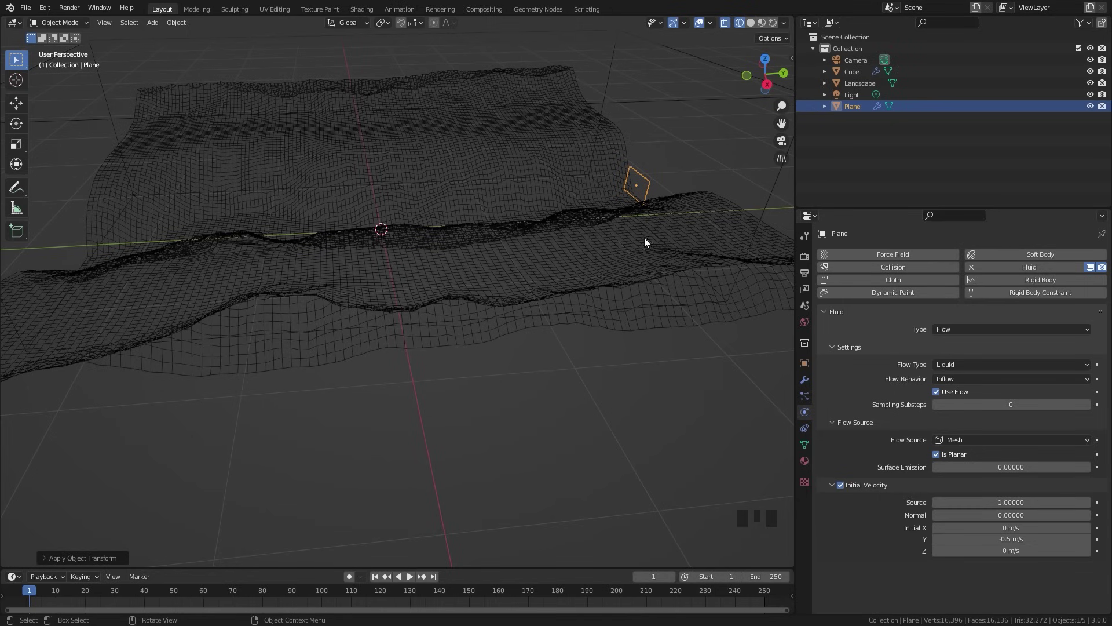
Make the Landscape a Collision Effector marked Is Planar for the liquid.
{"action": "left_click", "coordinate": [502, 150]}
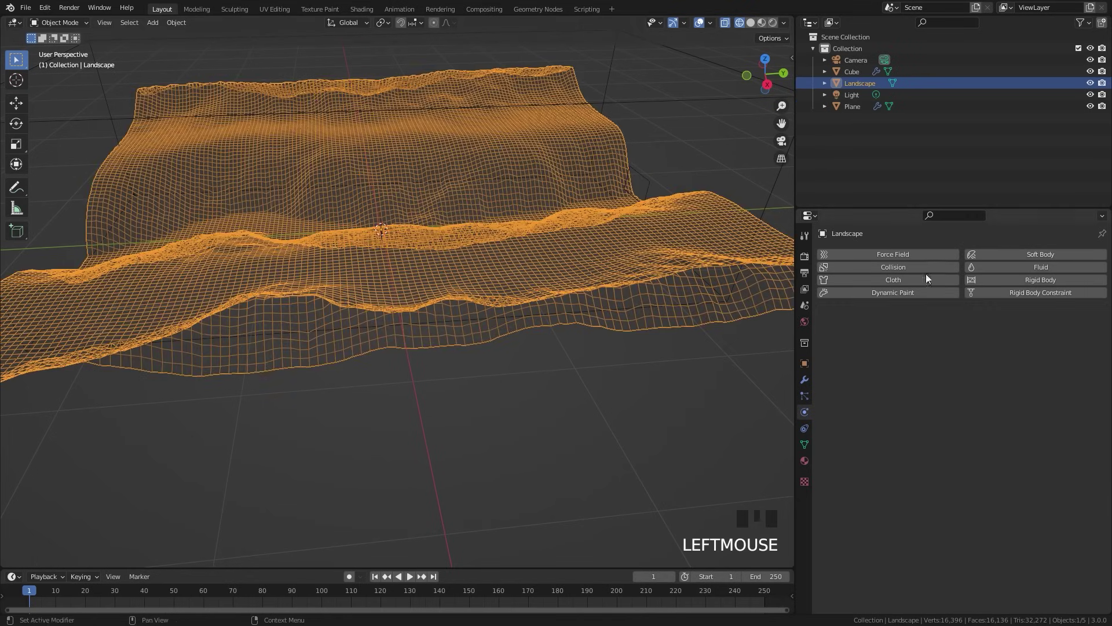
{"action": "left_click_drag", "start_coordinate": [1045, 268], "coordinate": [942, 420]}
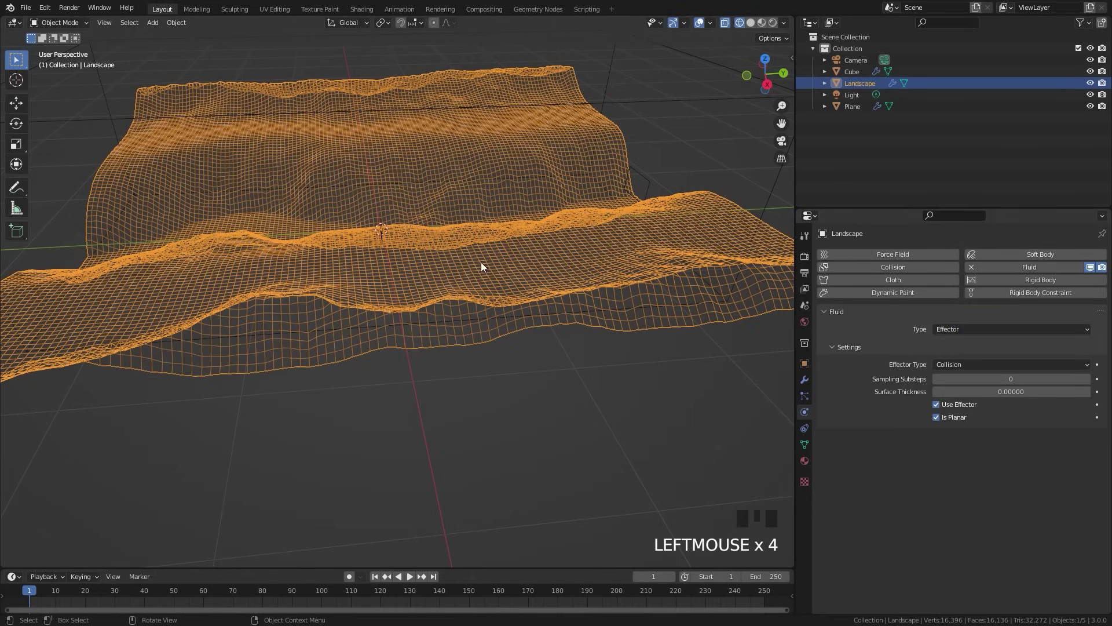
{"action": "left_click_drag", "start_coordinate": [570, 286], "coordinate": [620, 135]}
Select the liquid domain Cube and scrub the timeline to review the river pouring down the valley.
{"action": "left_click", "coordinate": [620, 134]}
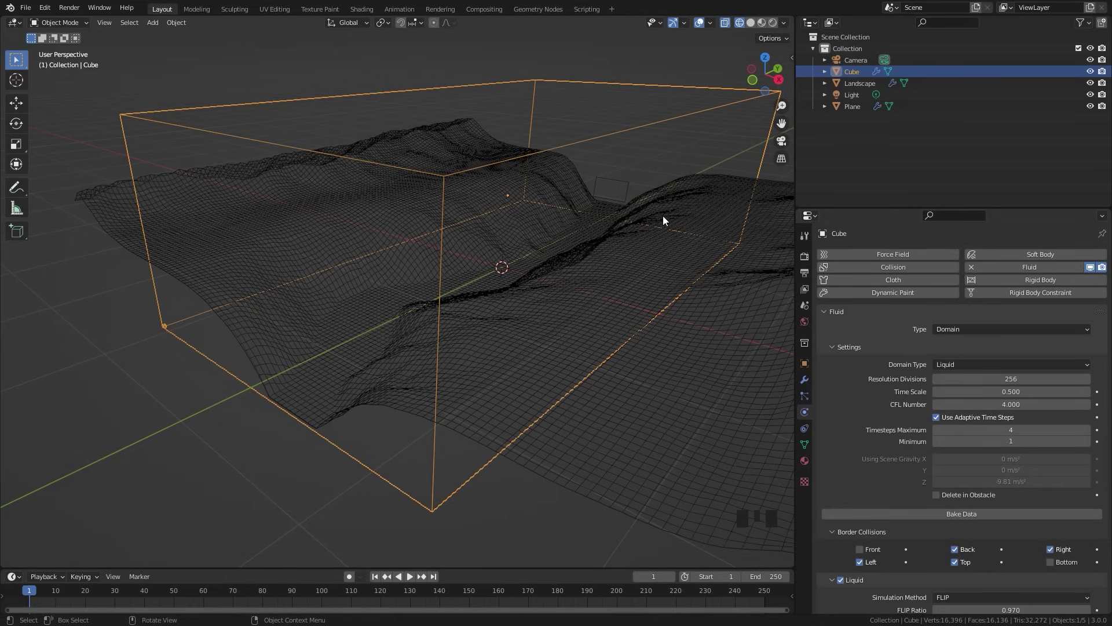
{"action": "scroll", "scroll_direction": "down", "scroll_amount": 3}
{"action": "scroll", "scroll_direction": "up", "scroll_amount": 3}
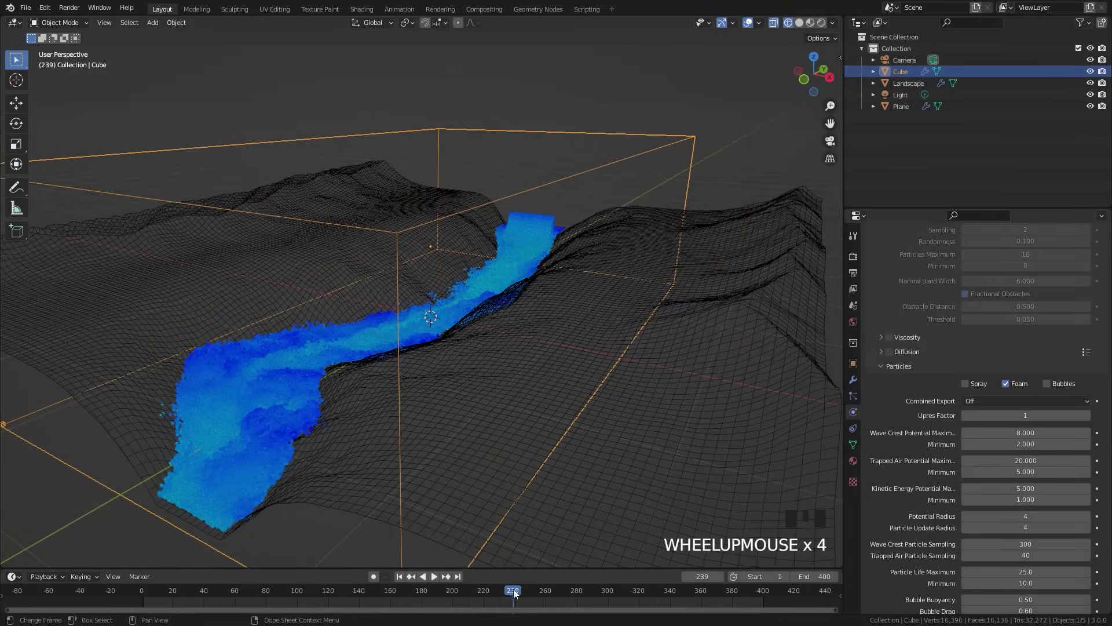
{"action": "left_click_drag", "start_coordinate": [523, 592], "coordinate": [975, 499]}
{"action": "scroll", "scroll_direction": "down", "scroll_amount": 3}
{"action": "left_click", "coordinate": [986, 510]}
{"action": "scroll", "scroll_direction": "up", "scroll_amount": 3}
{"action": "scroll", "scroll_direction": "up", "scroll_amount": 3}
{"action": "left_click_drag", "start_coordinate": [977, 495], "coordinate": [580, 441]}
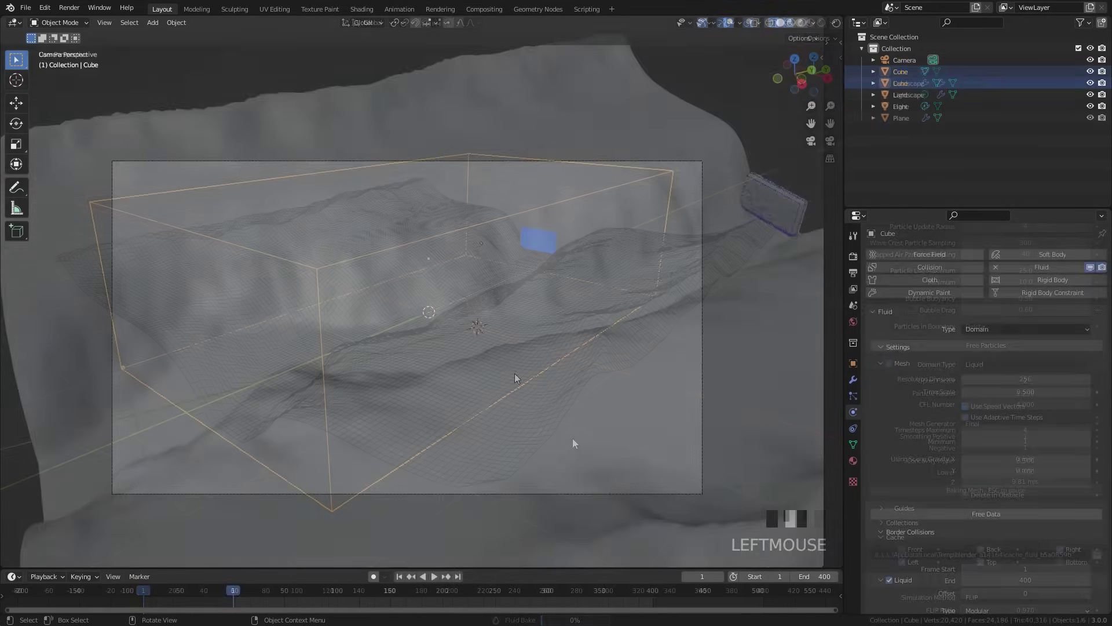
Play the baked river animation with Space, then stop it to settle near frame 173.
{"action": "key", "text": "space"}
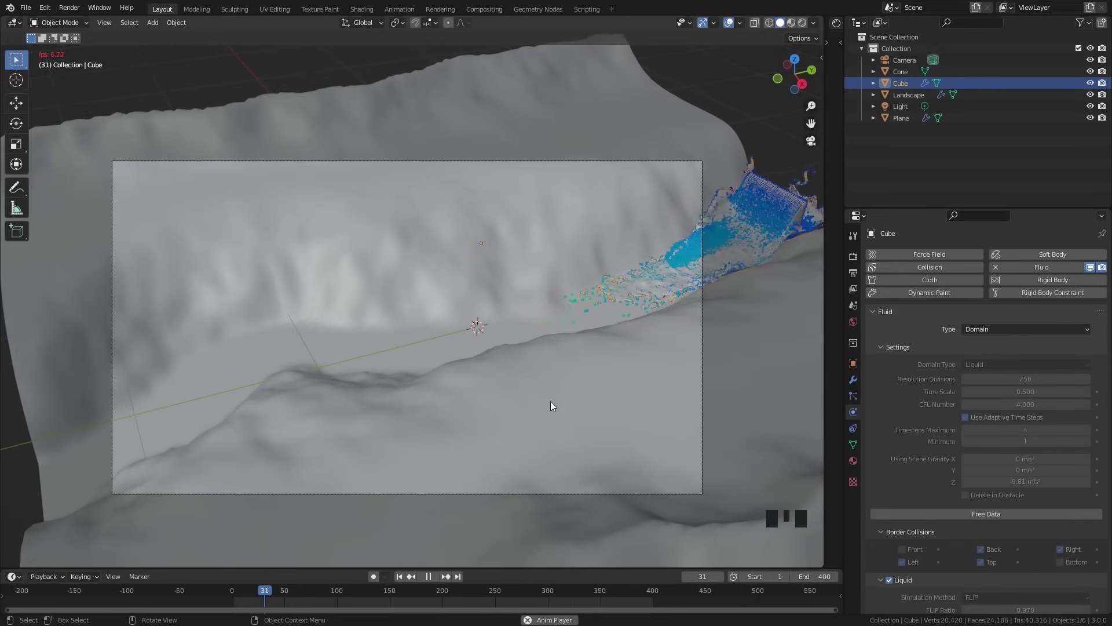
{"action": "key", "text": "space"}
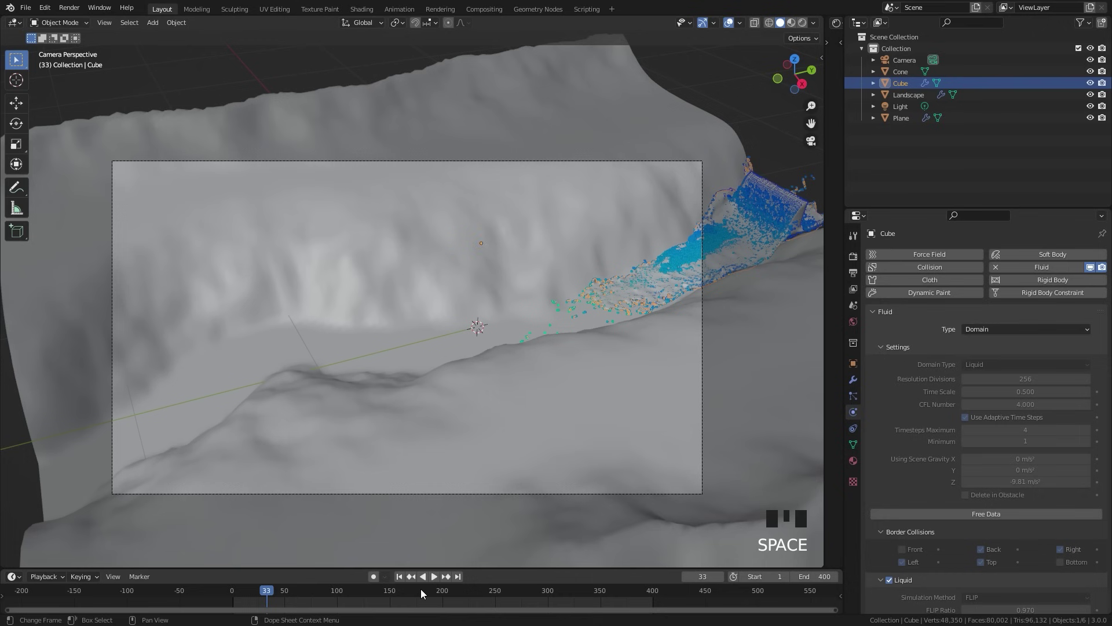
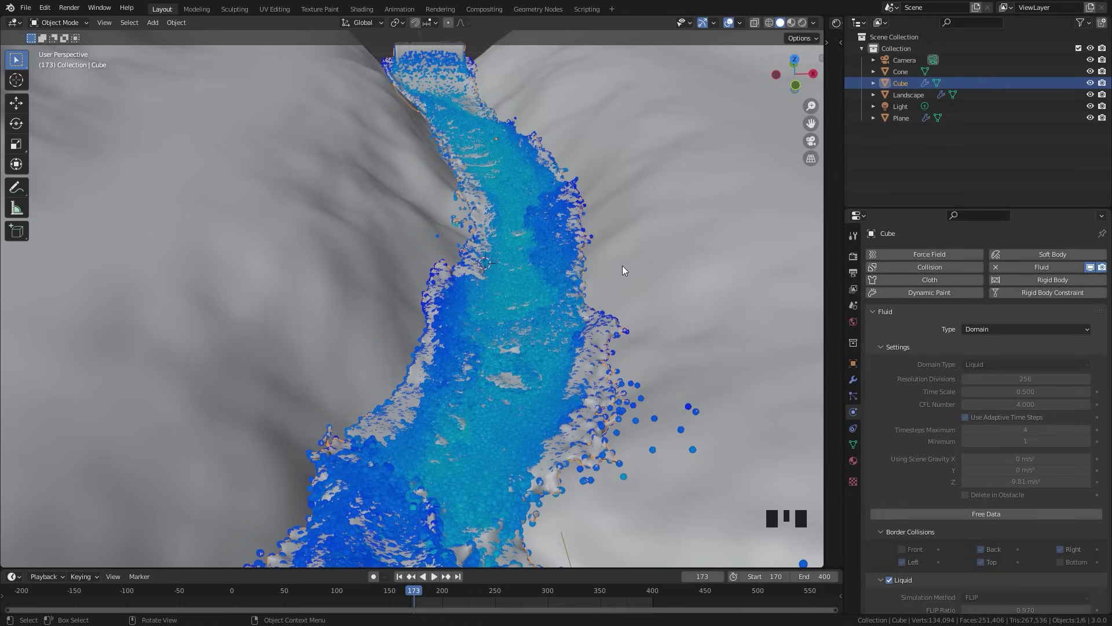
Add a new Cone mesh beside the river via Shift+A.
{"action": "scroll", "scroll_direction": "down", "scroll_amount": 3}
{"action": "left_click_drag", "start_coordinate": [572, 301], "coordinate": [495, 310]}
{"action": "key", "text": "x"}
{"action": "key", "text": "shift+a"}
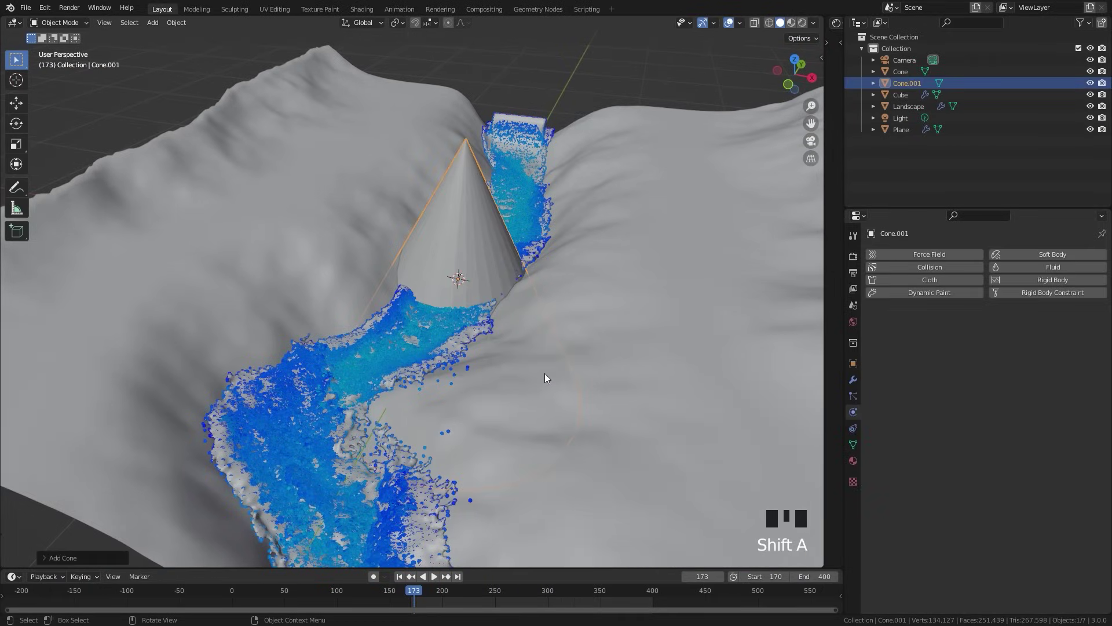
{"action": "left_click_drag", "start_coordinate": [45, 560], "coordinate": [721, 146]}
Move the cone 1.28 m along X, scale it to 0.356, then select the liquid domain.
{"action": "key", "text": "s"}
{"action": "key", "text": "g"}
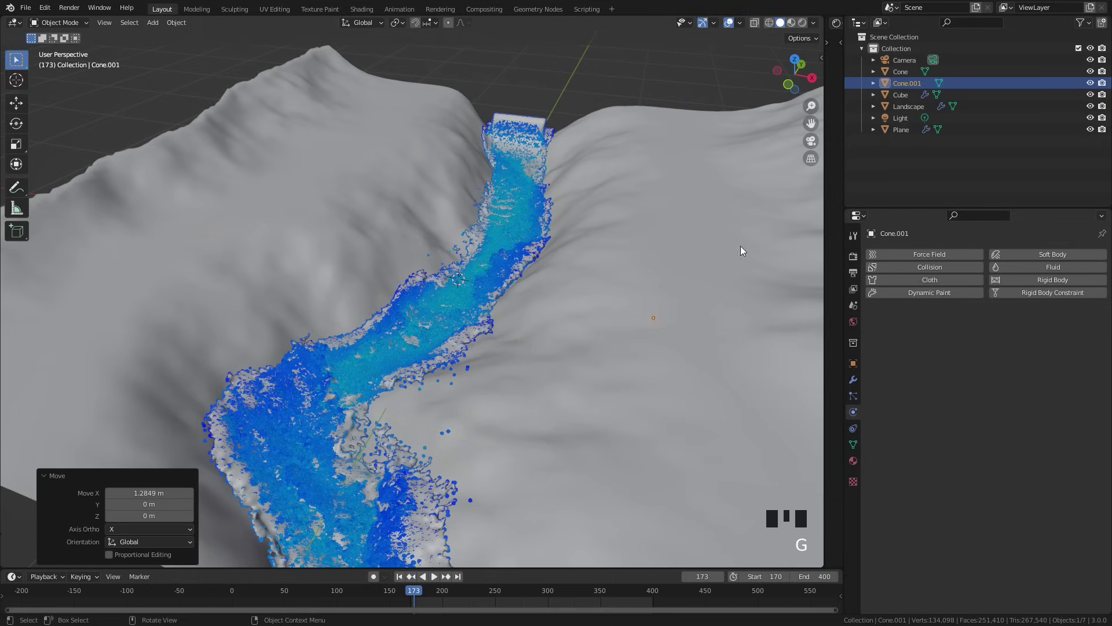
{"action": "key", "text": "s"}
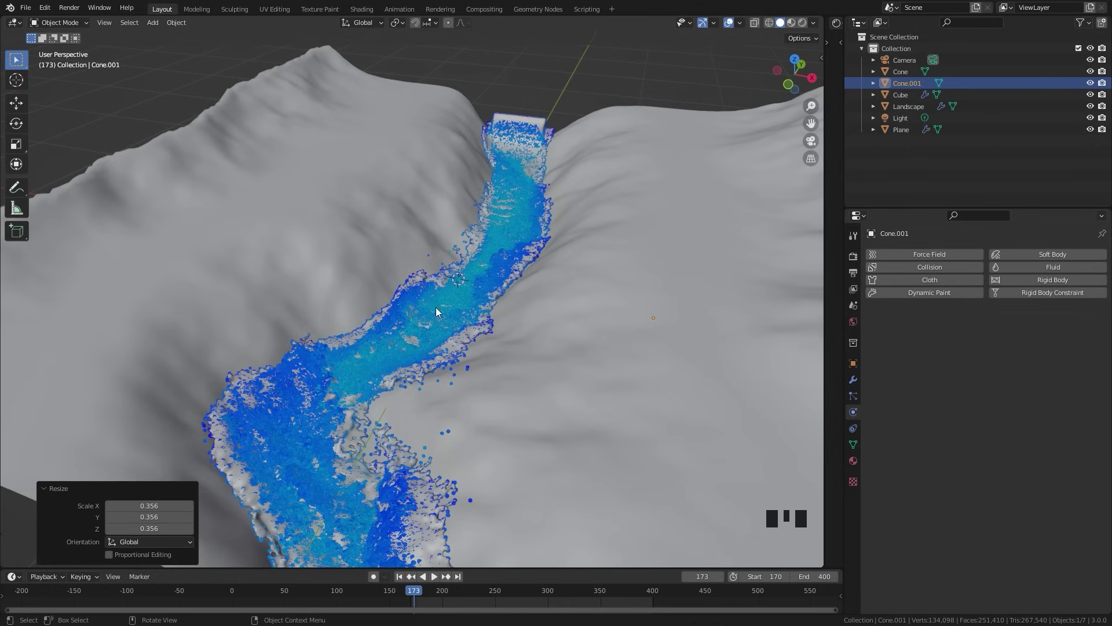
{"action": "left_click", "coordinate": [459, 337]}
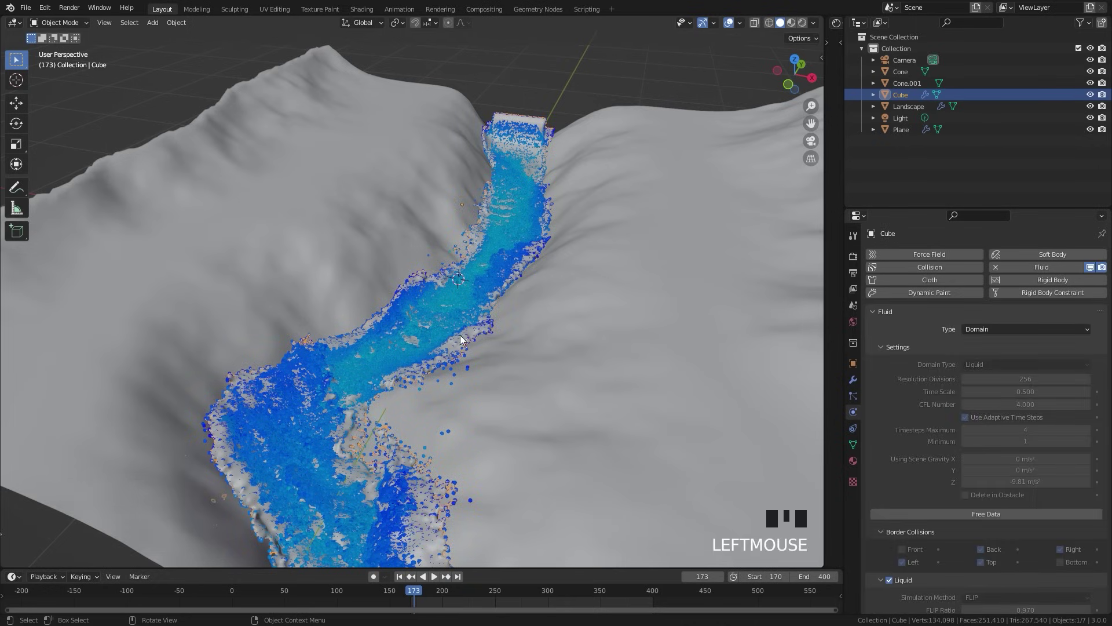
In Particle Properties, hide Liquid's viewport display and select the Foam particle system.
{"action": "left_click", "coordinate": [854, 399]}
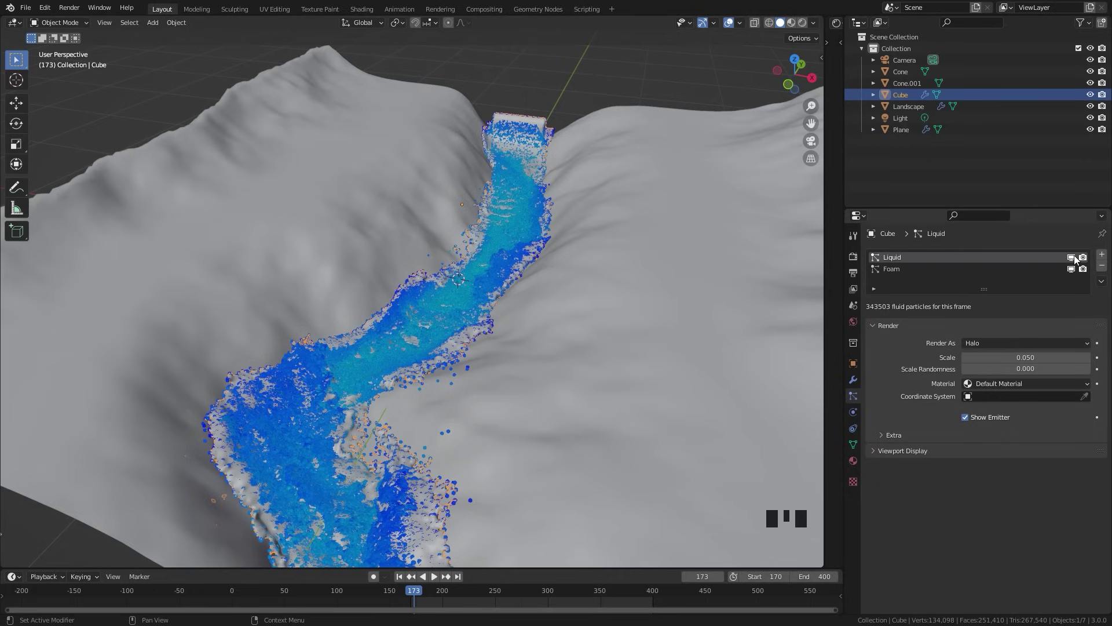
{"action": "left_click_drag", "start_coordinate": [1073, 260], "coordinate": [900, 272]}
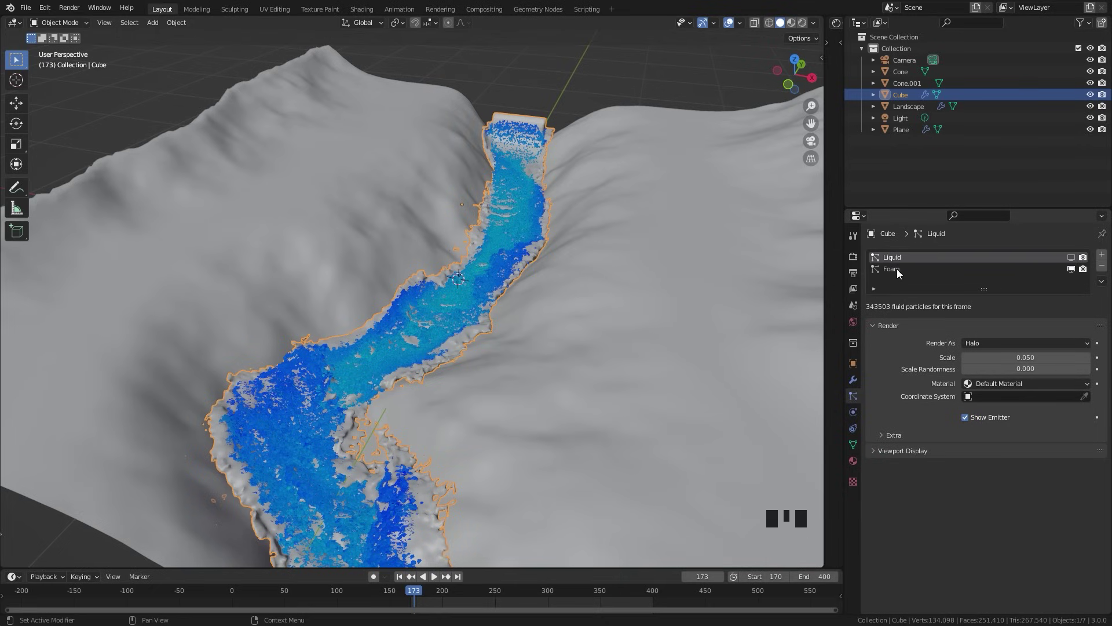
{"action": "left_click_drag", "start_coordinate": [900, 272], "coordinate": [917, 288]}
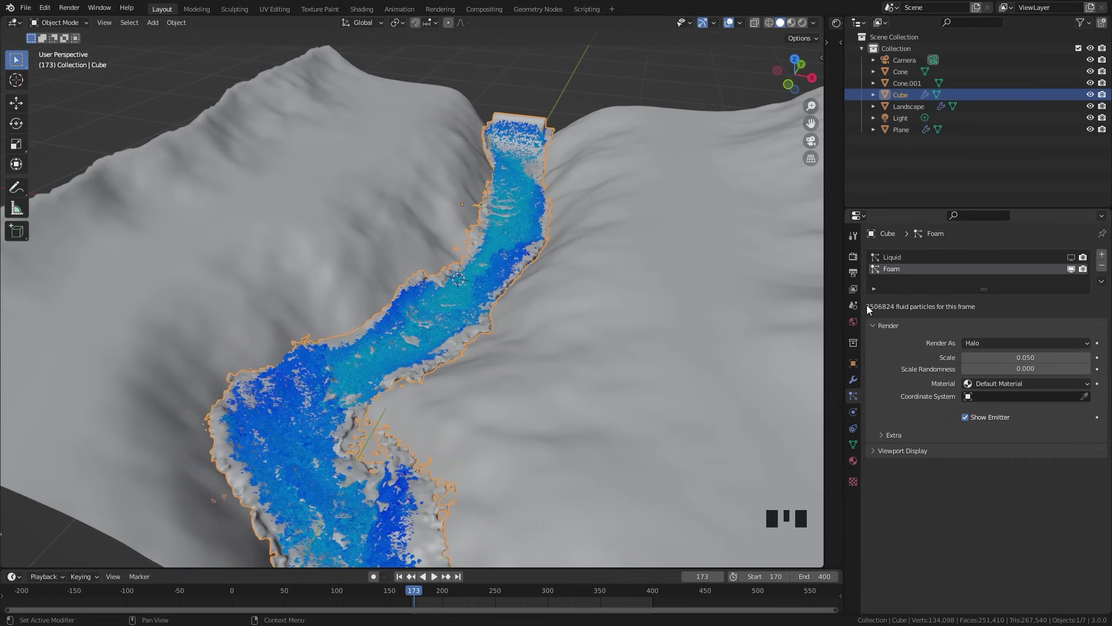
{"action": "left_click_drag", "start_coordinate": [877, 309], "coordinate": [916, 309]}
Render Foam as Object instances of Cone.001 and delete the original Cone.
{"action": "left_click_drag", "start_coordinate": [903, 454], "coordinate": [555, 335]}
{"action": "left_click_drag", "start_coordinate": [518, 320], "coordinate": [500, 251]}
{"action": "scroll", "scroll_direction": "up", "scroll_amount": 3}
{"action": "left_click_drag", "start_coordinate": [464, 263], "coordinate": [1008, 344]}
{"action": "left_click_drag", "start_coordinate": [1008, 344], "coordinate": [389, 330]}
{"action": "left_click_drag", "start_coordinate": [389, 331], "coordinate": [374, 330]}
{"action": "scroll", "scroll_direction": "up", "scroll_amount": 3}
Orbit and zoom out to view the whole frame-173 river with its cone foam instances.
{"action": "left_click_drag", "start_coordinate": [218, 320], "coordinate": [379, 303]}
{"action": "scroll", "scroll_direction": "up", "scroll_amount": 3}
{"action": "scroll", "scroll_direction": "down", "scroll_amount": 3}
{"action": "left_click_drag", "start_coordinate": [371, 301], "coordinate": [431, 346]}
{"action": "scroll", "scroll_direction": "down", "scroll_amount": 3}
{"action": "left_click_drag", "start_coordinate": [440, 335], "coordinate": [441, 312]}
{"action": "scroll", "scroll_direction": "down", "scroll_amount": 3}
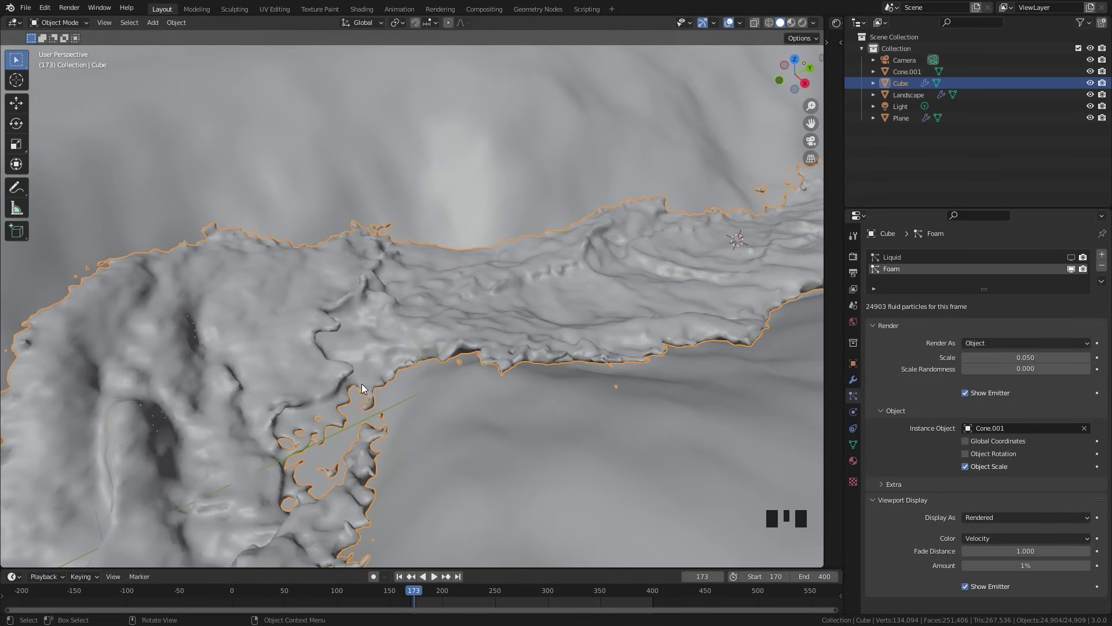
{"action": "scroll", "scroll_direction": "down", "scroll_amount": 3}
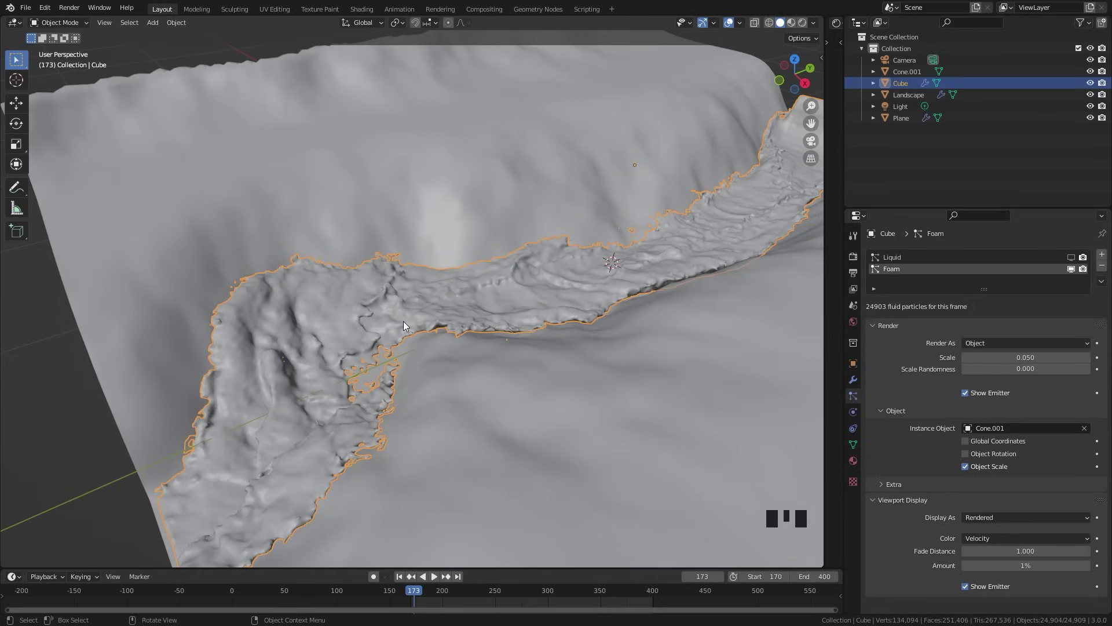
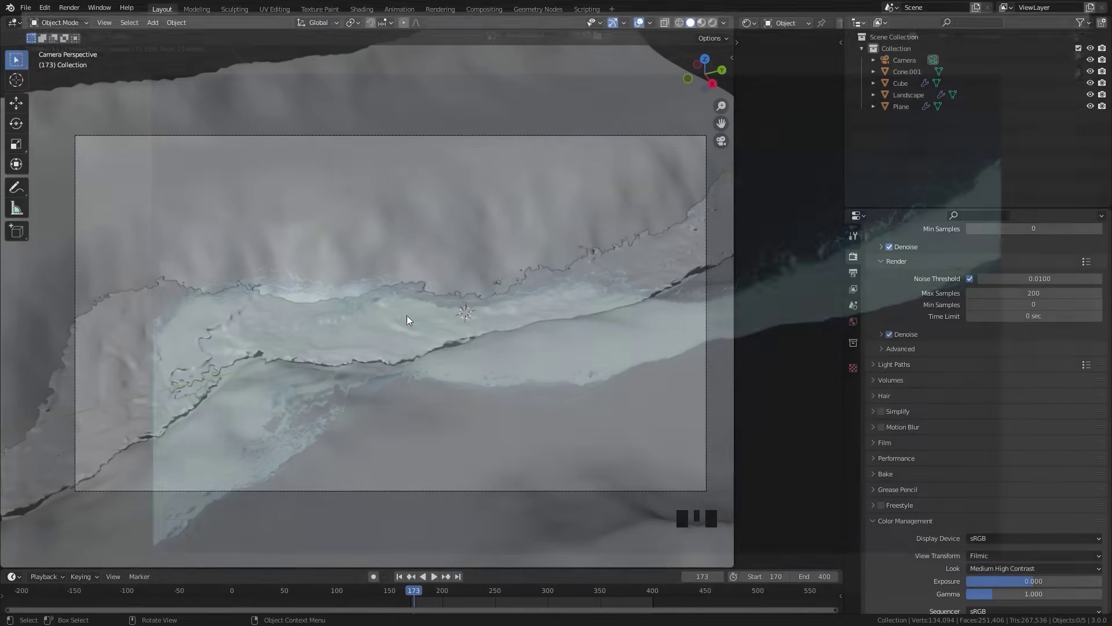
Select the domain Cube and show its Foam particle settings with the Scale field.
{"action": "left_click", "coordinate": [404, 323]}
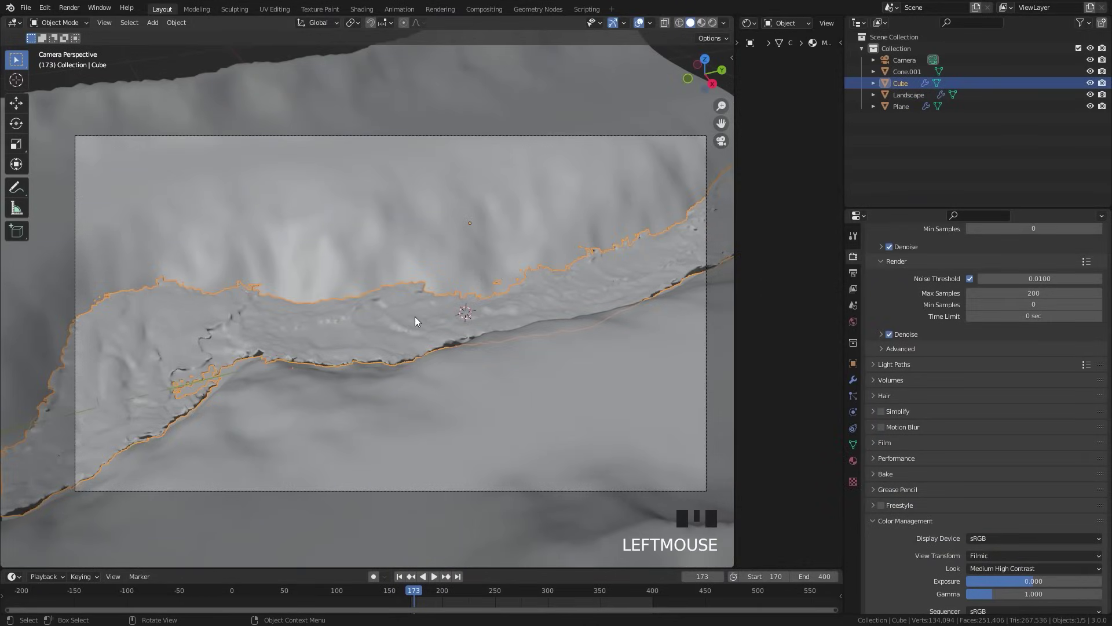
{"action": "left_click", "coordinate": [852, 398]}
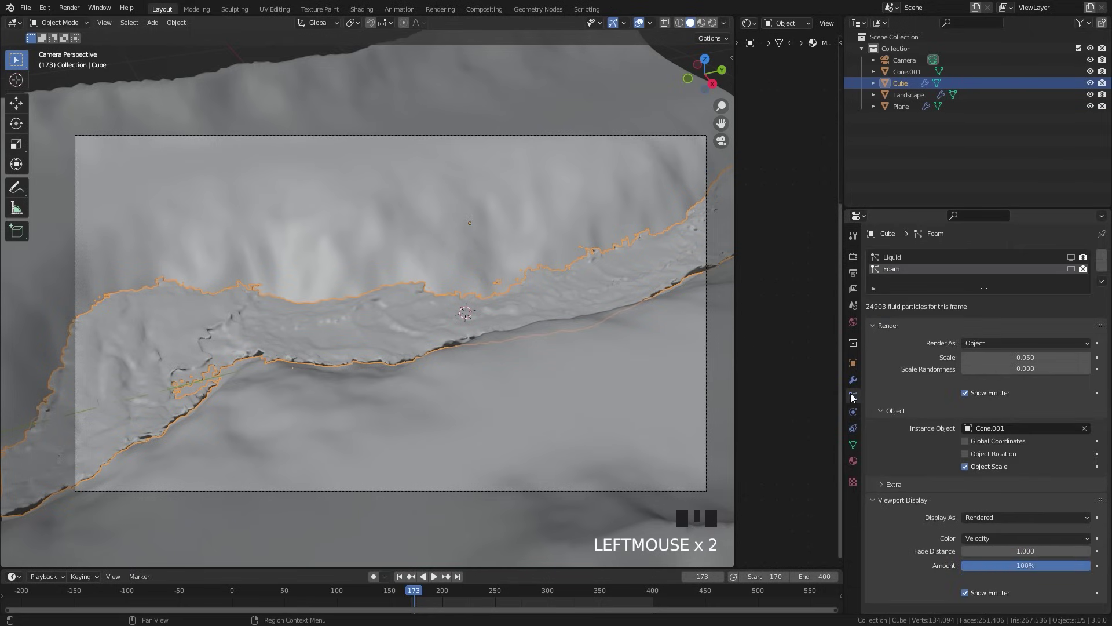